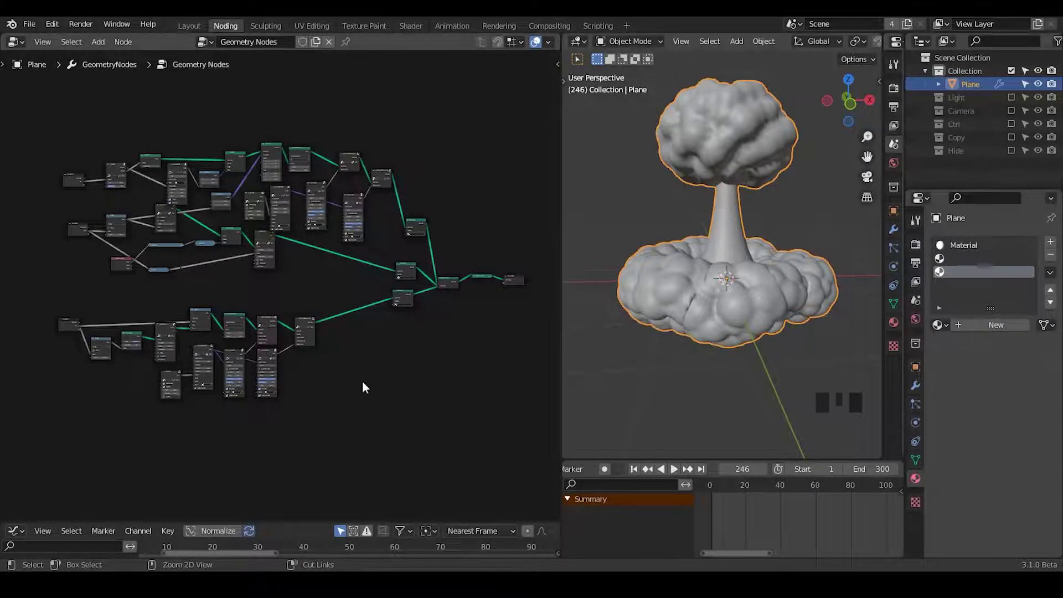
- Pan through the geometry node tree from the bevel curve nodes to the three Set Material branches
left_click_drag(366, 389, 210, 82)
left_click(209, 82)
left_click_drag(305, 193, 378, 221)
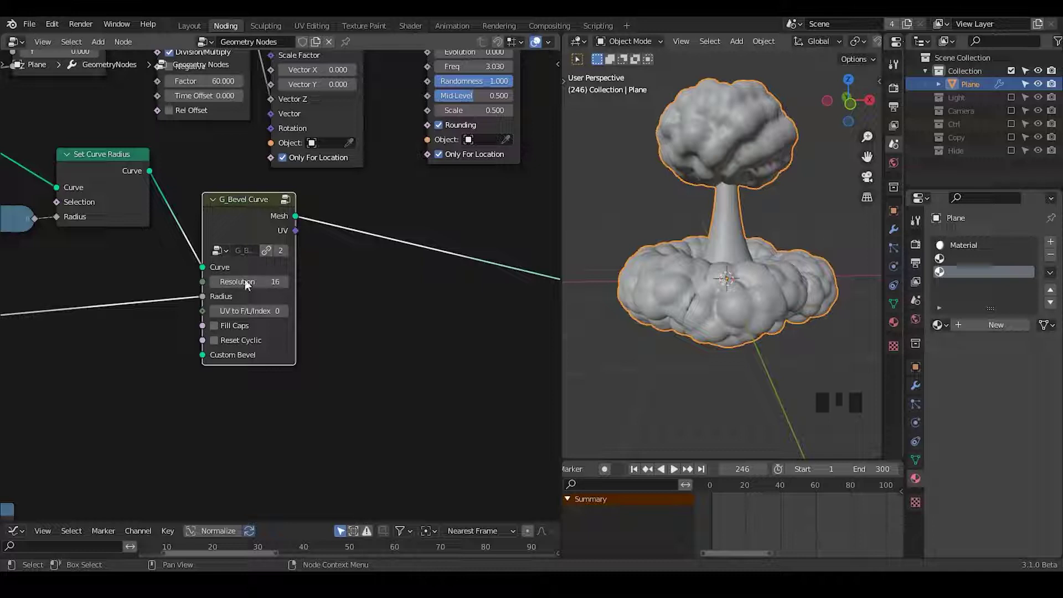
left_click_drag(400, 362, 167, 279)
left_click_drag(167, 278, 450, 303)
left_click_drag(450, 304, 228, 210)
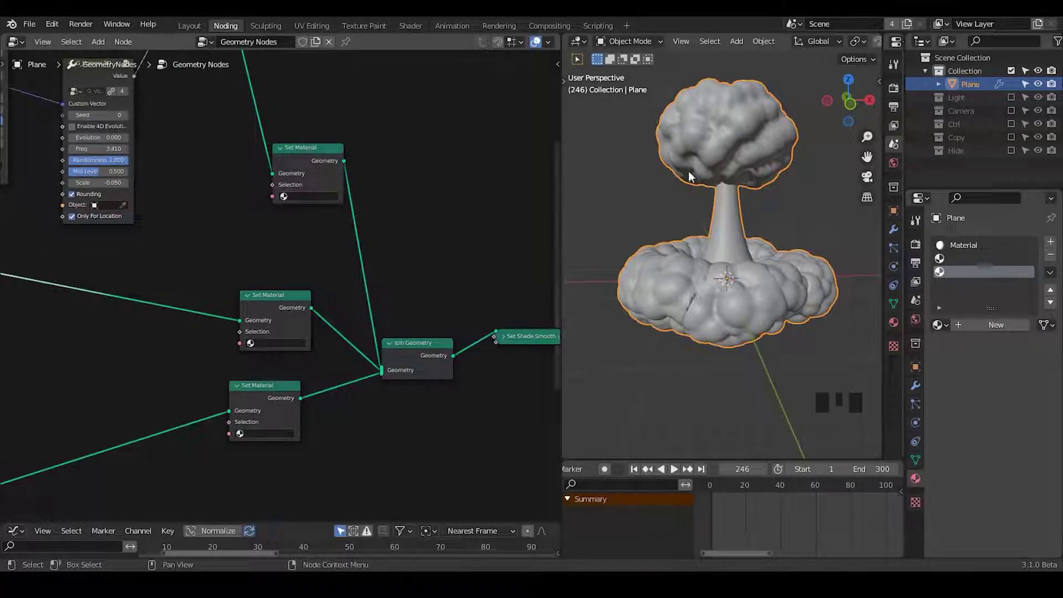
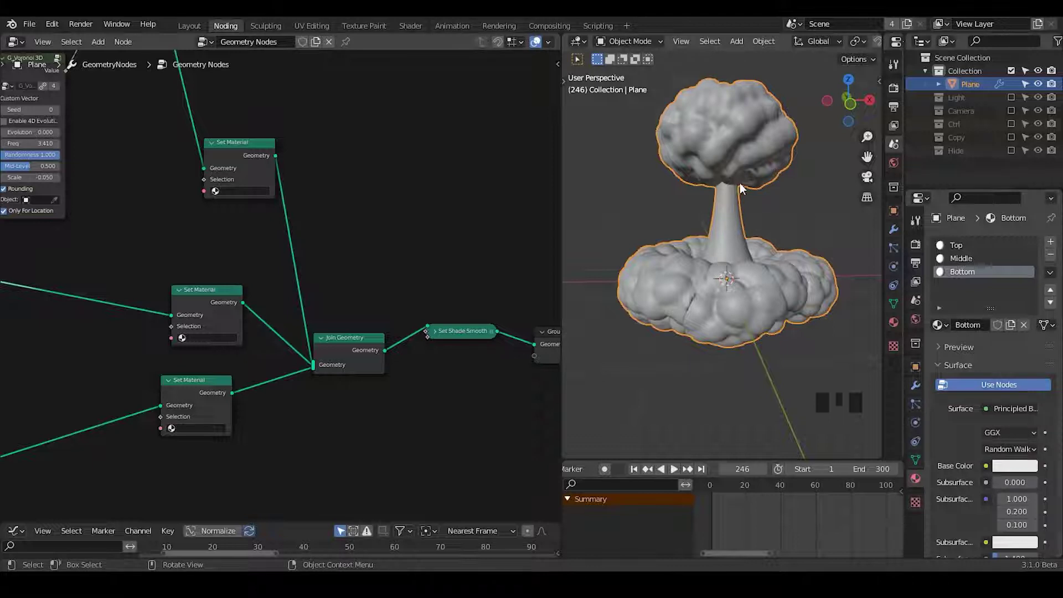
- Pick Top, Middle and Bottom in the upper, middle and lower Set Material nodes
left_click_drag(320, 229, 289, 217)
left_click_drag(289, 217, 456, 350)
left_click_drag(456, 350, 691, 230)
key("ctrl+shift+alt+w")
key("ctrl+shift+alt+q")
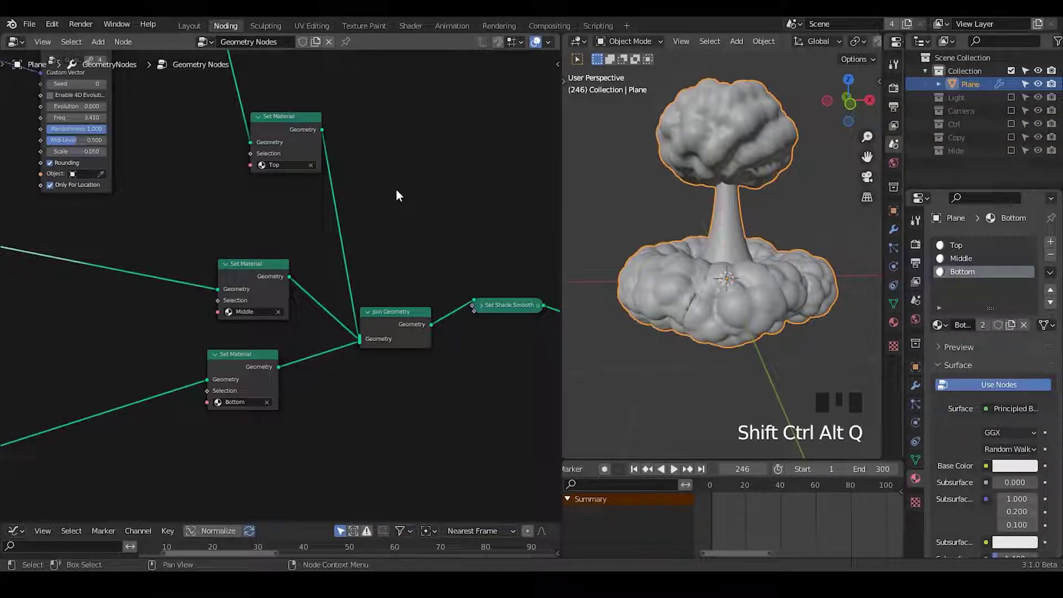
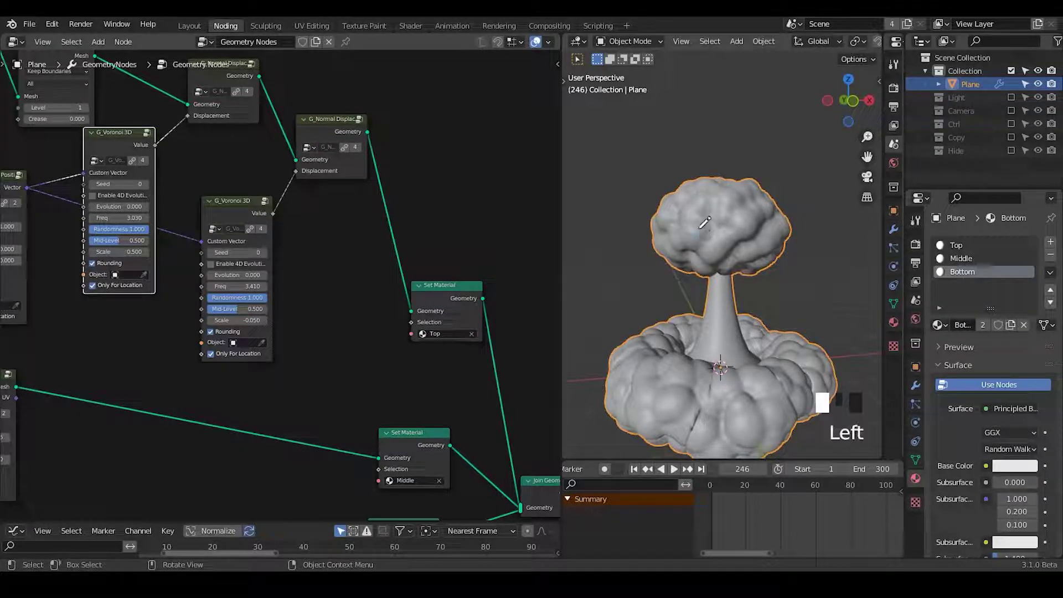
- Add Voronoi Texture and Set Position nodes and wire the Voronoi value to the Group Output
key("d")
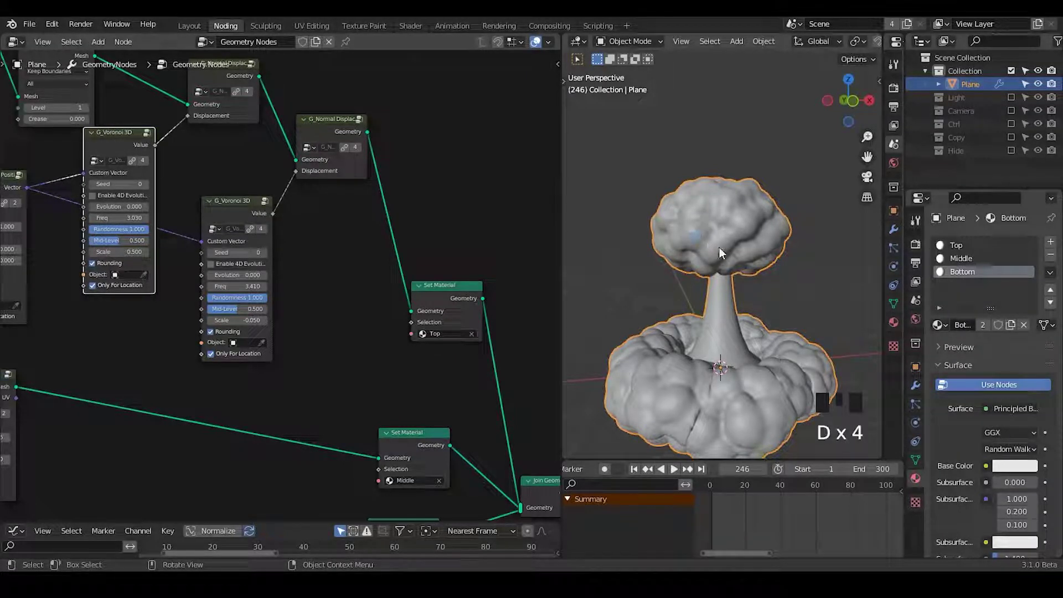
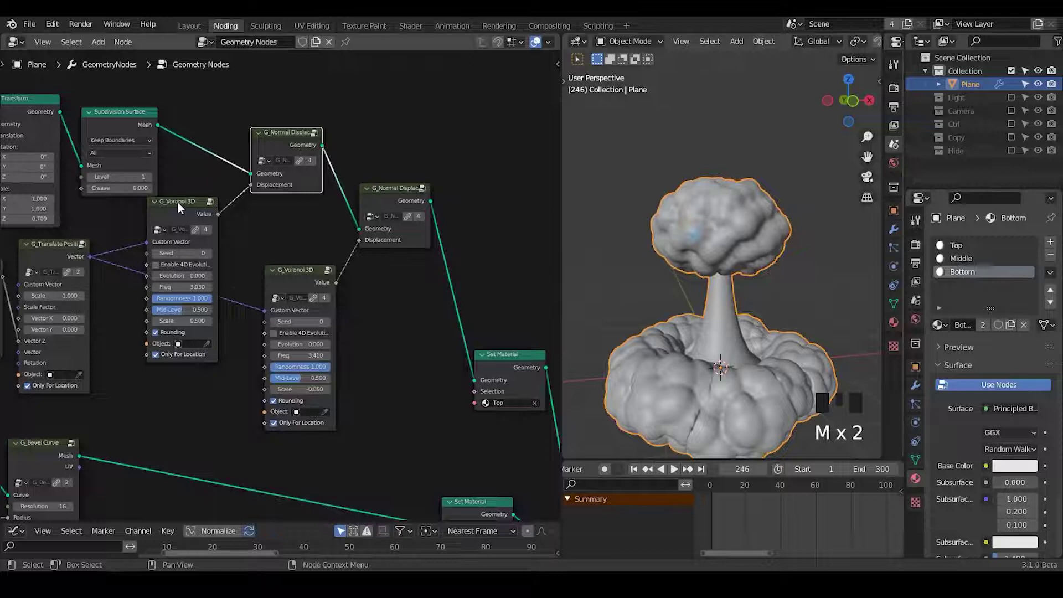
key("m")
key("m")
key("ctrl+a")
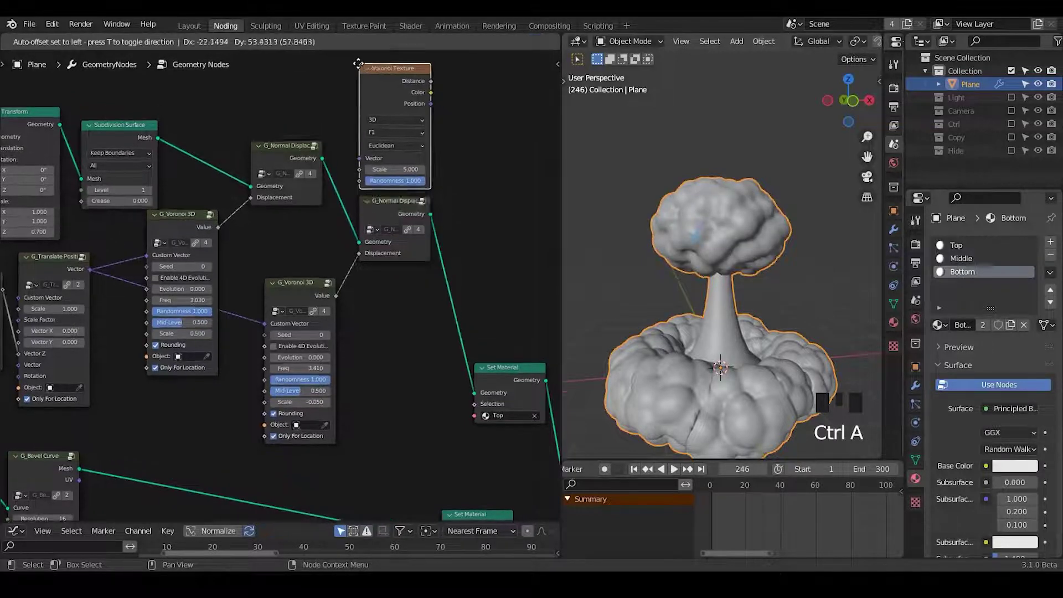
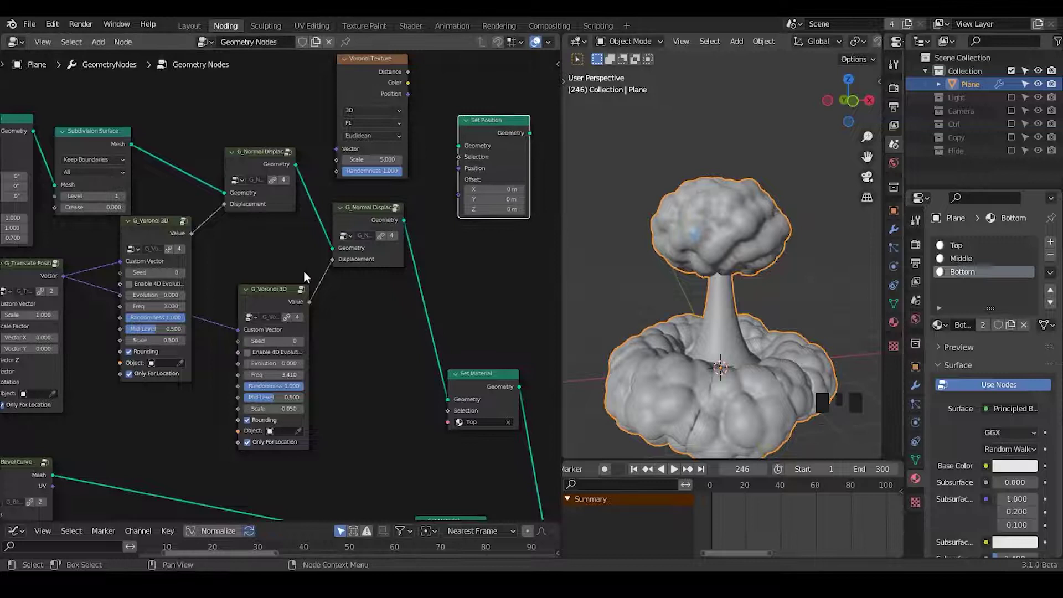
left_click_drag(349, 326, 167, 169)
left_click(167, 169)
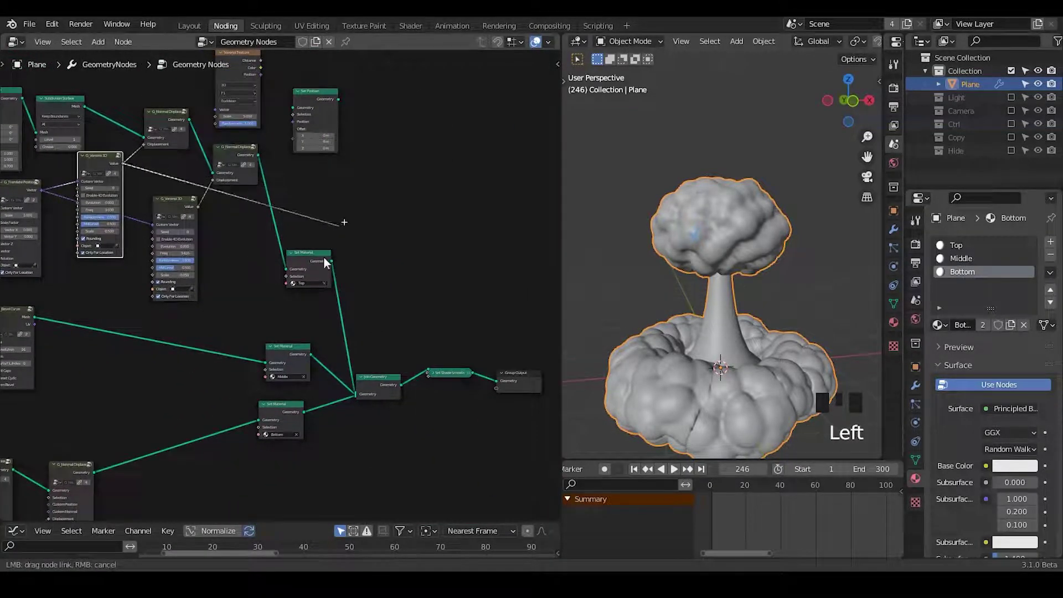
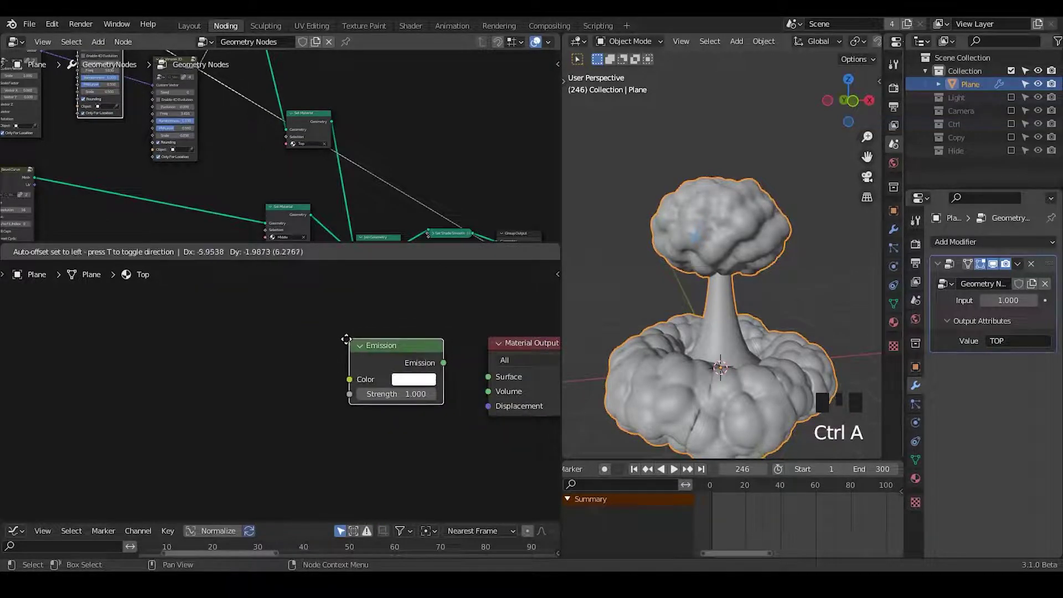
- Add Emission, Attribute (TOP) and ColorRamp nodes chained from attribute through ramp into emission colour
left_click_drag(435, 362, 205, 349)
key("ctrl+a")
key("t")
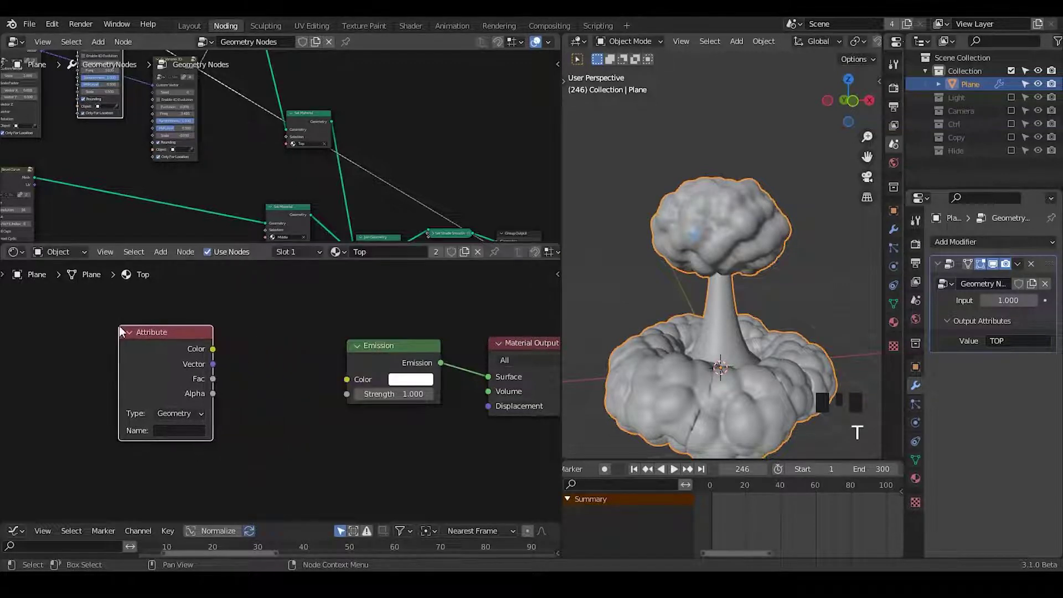
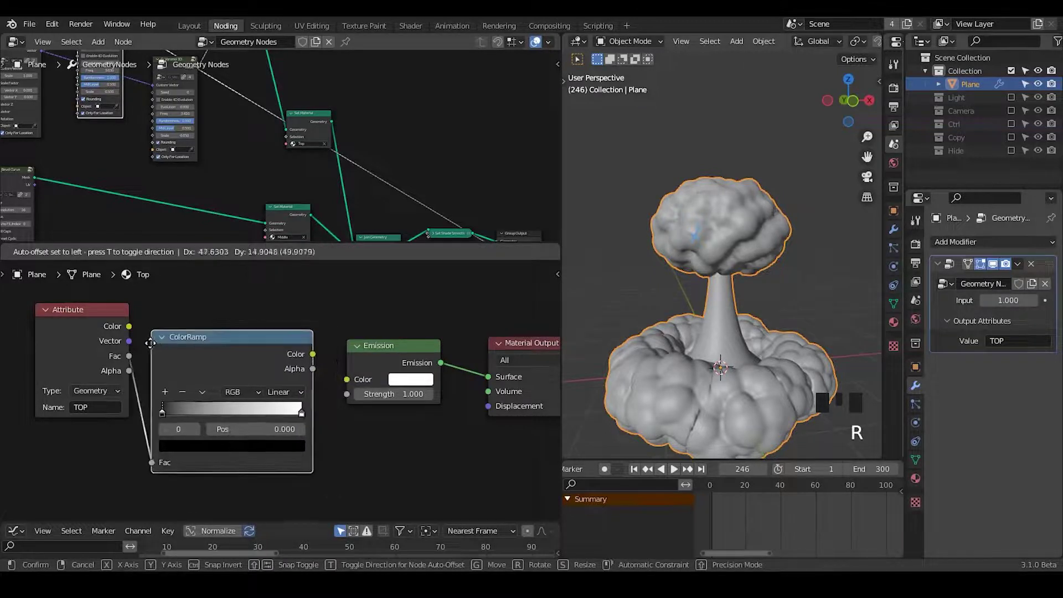
left_click_drag(325, 367, 730, 191)
key("z")
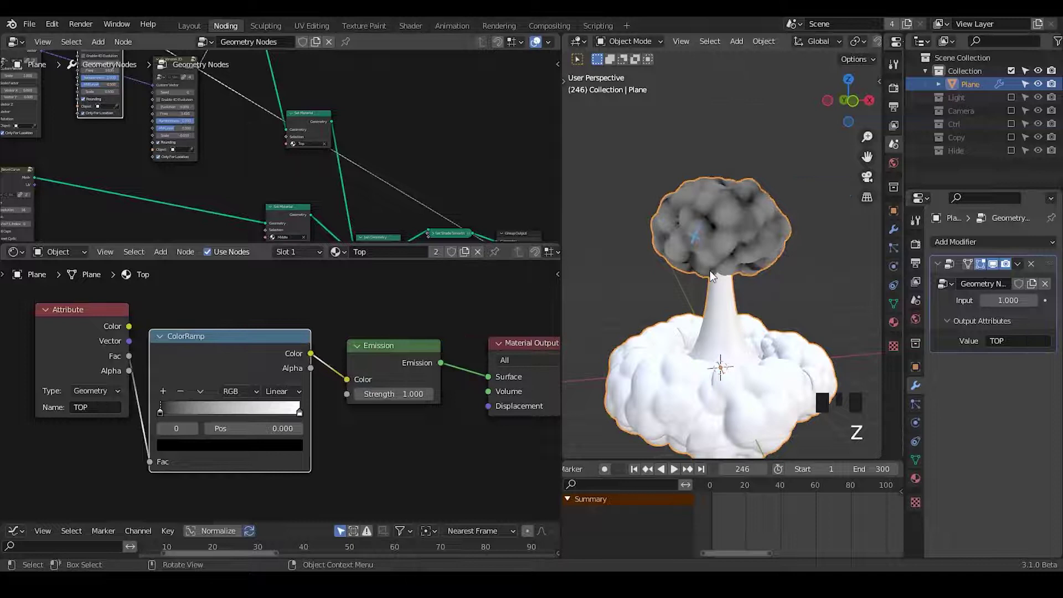
- Slide the white ramp stop toward the middle while viewing the cloud cap
left_click_drag(729, 300, 305, 413)
left_click_drag(301, 414, 226, 451)
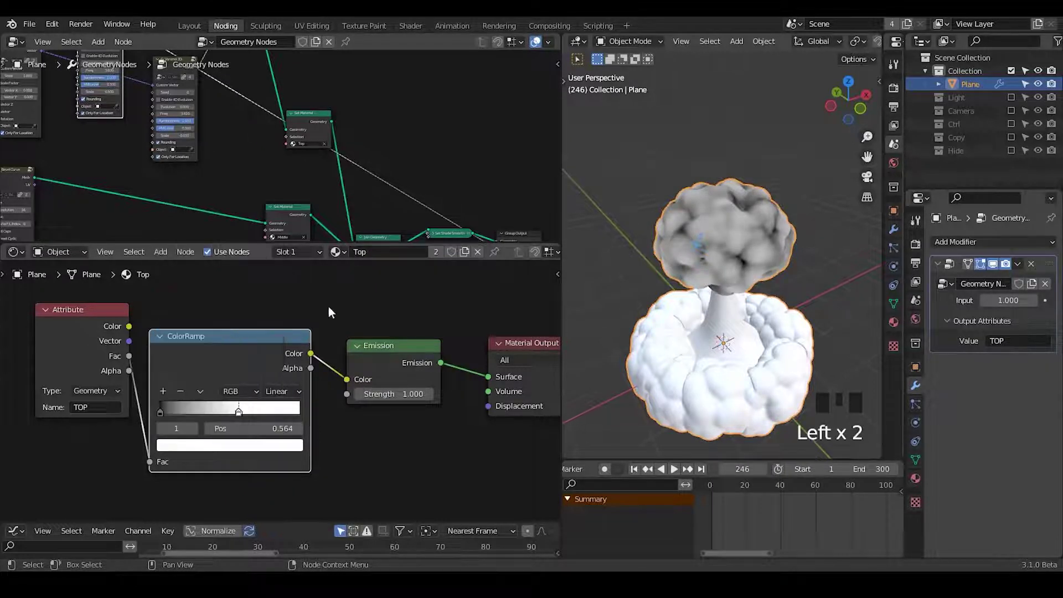
- Colour the ramp dark brown to orange-yellow, add a stop, and set interpolation to Constant
left_click_drag(164, 415, 186, 448)
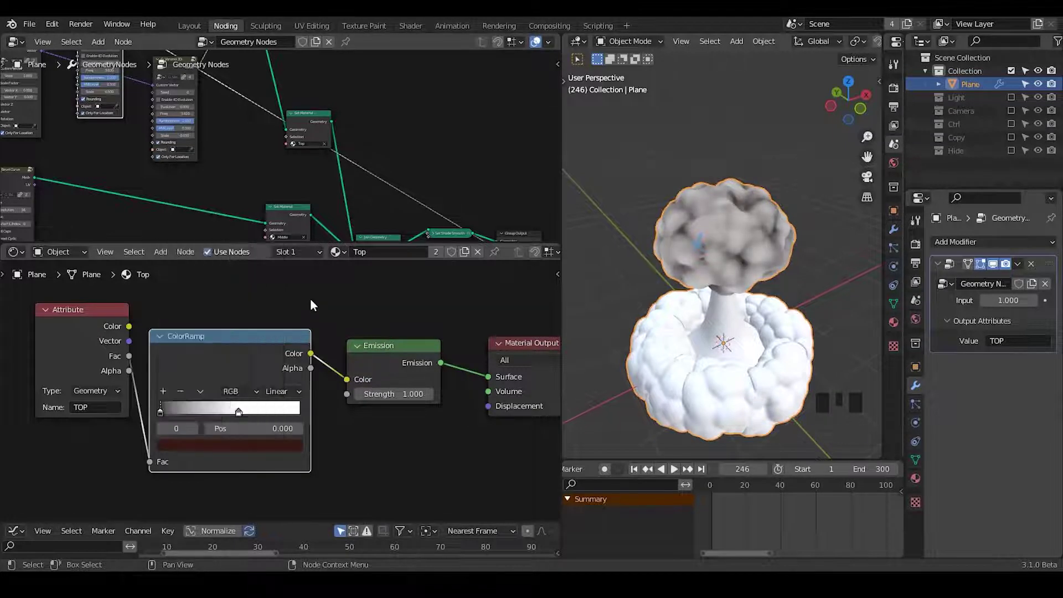
left_click_drag(165, 396, 222, 445)
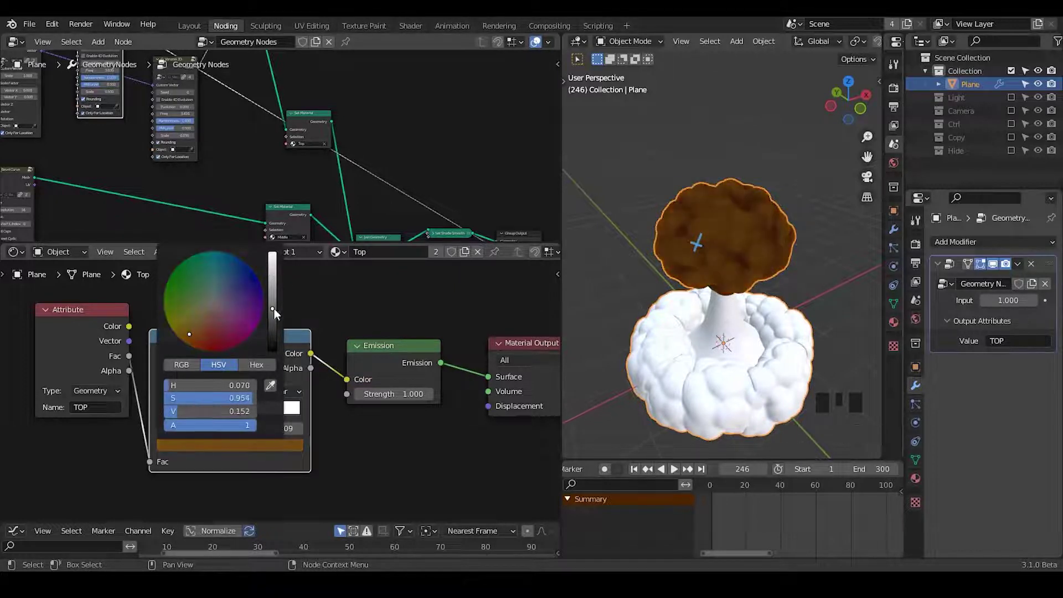
left_click_drag(297, 392, 210, 448)
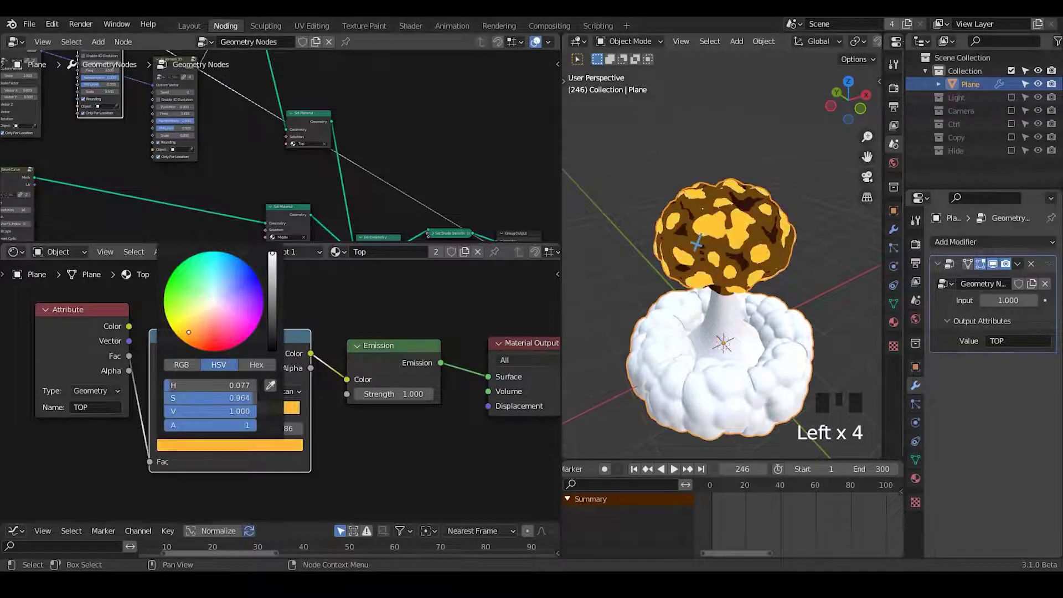
left_click(390, 298)
left_click_drag(770, 298, 918, 253)
left_click_drag(919, 253, 919, 253)
left_click(953, 355)
- Raise Emission Strength to 2.9 and enable Bloom in Render Properties
left_click_drag(756, 342, 872, 154)
left_click_drag(871, 154, 746, 258)
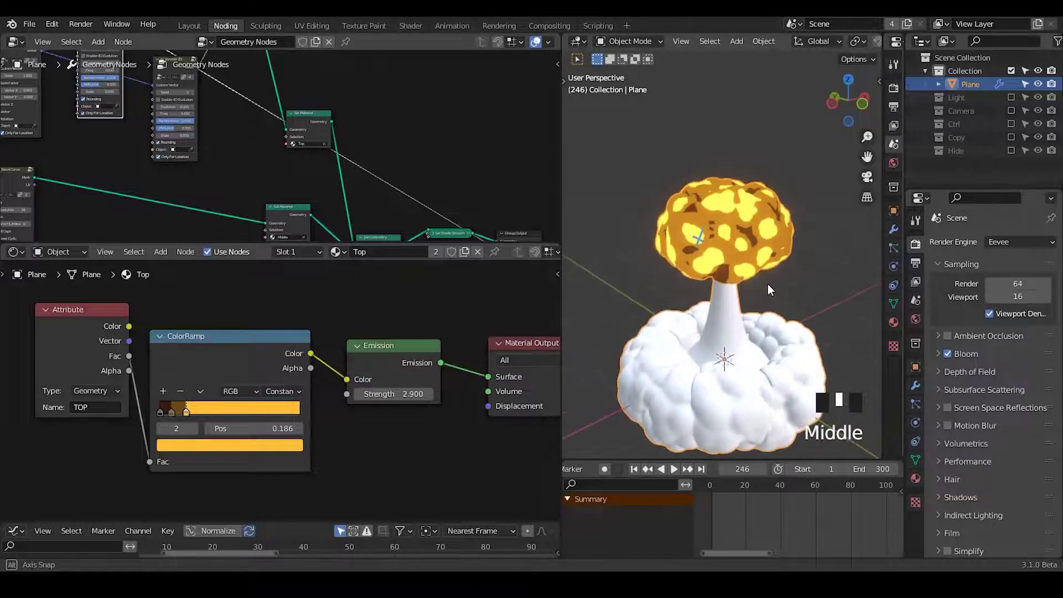
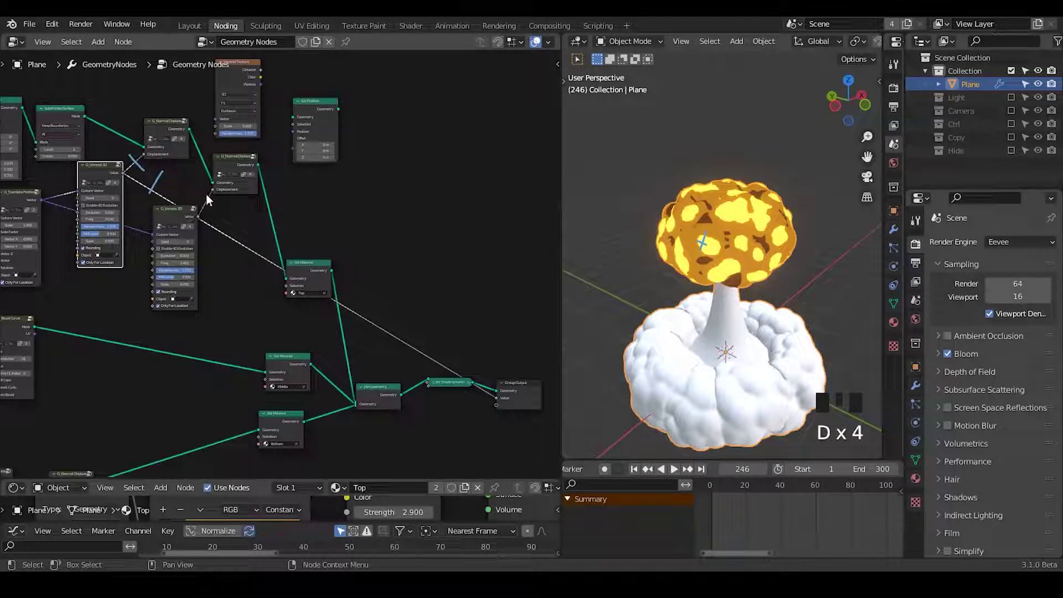
- Insert a Capture Attribute node after Subdivision Surface and feed the G_Voronoi 3D value into it
left_click_drag(354, 85, 241, 123)
key("x")
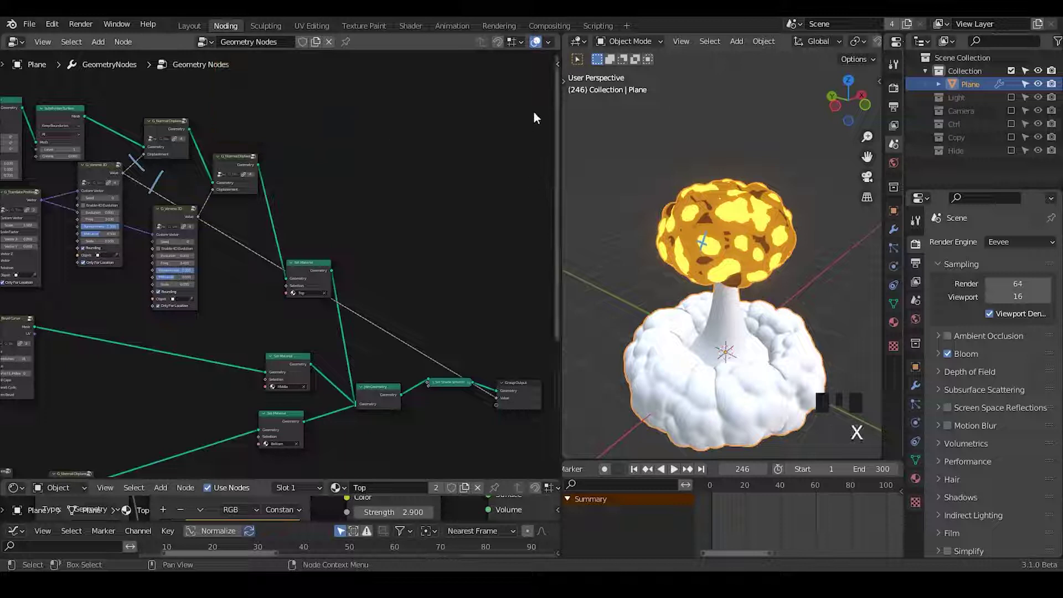
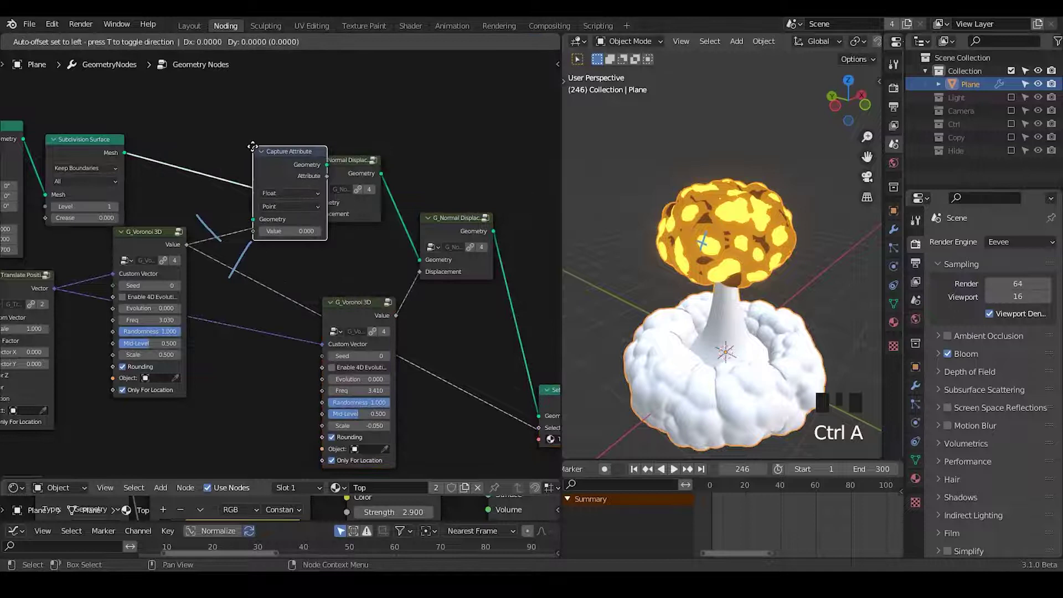
left_click_drag(212, 141, 293, 263)
right_click(293, 262)
left_click_drag(289, 153, 297, 169)
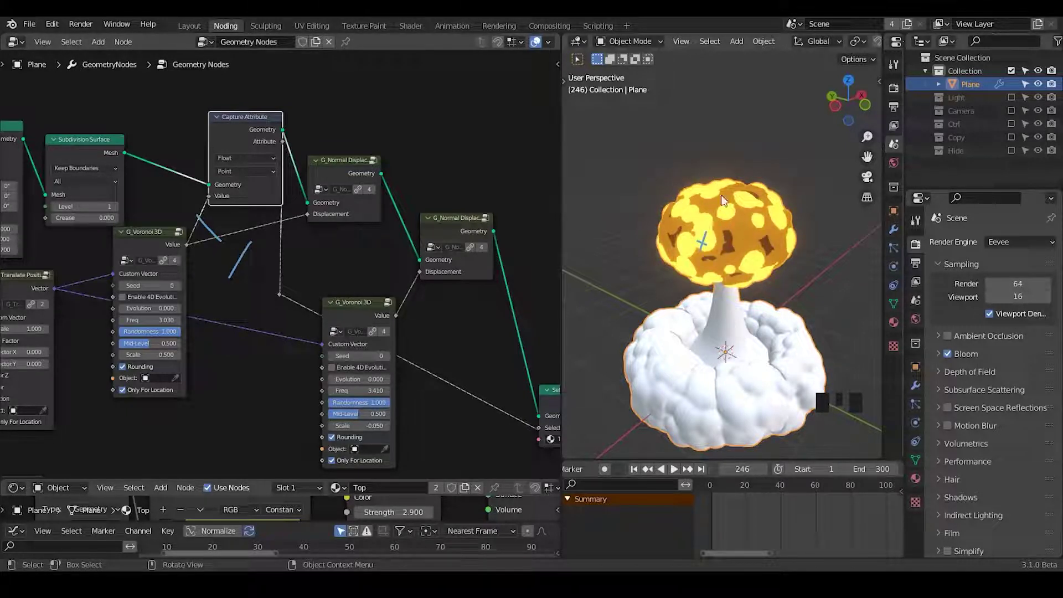
left_click_drag(755, 247, 189, 251)
left_click_drag(190, 251, 251, 291)
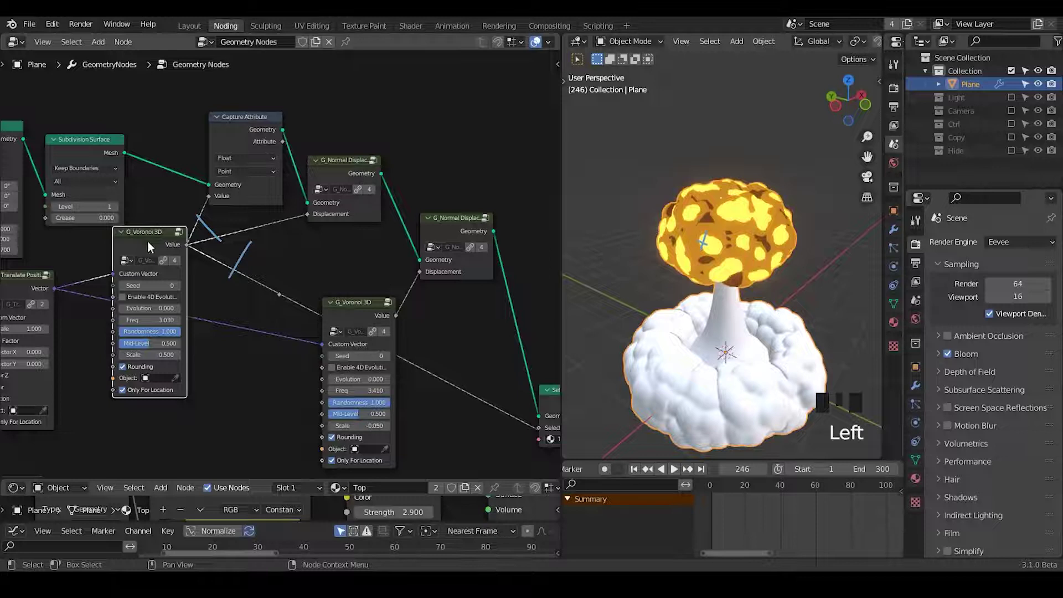
- Add a Position node above the tree and link it into the Voronoi texture vector
left_click_drag(157, 246, 370, 200)
left_click_drag(370, 199, 371, 179)
key("ctrl+a")
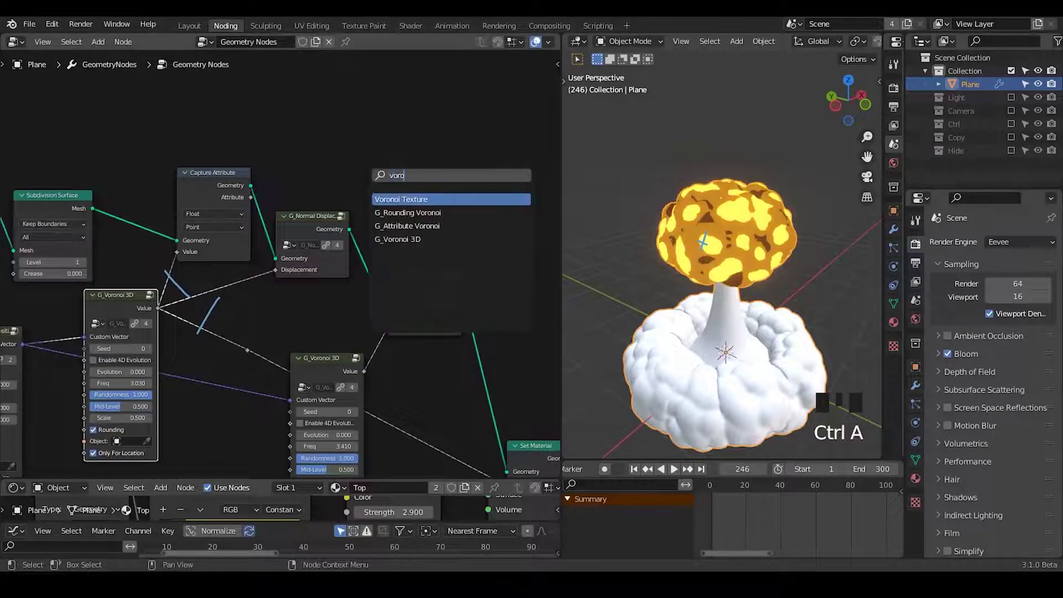
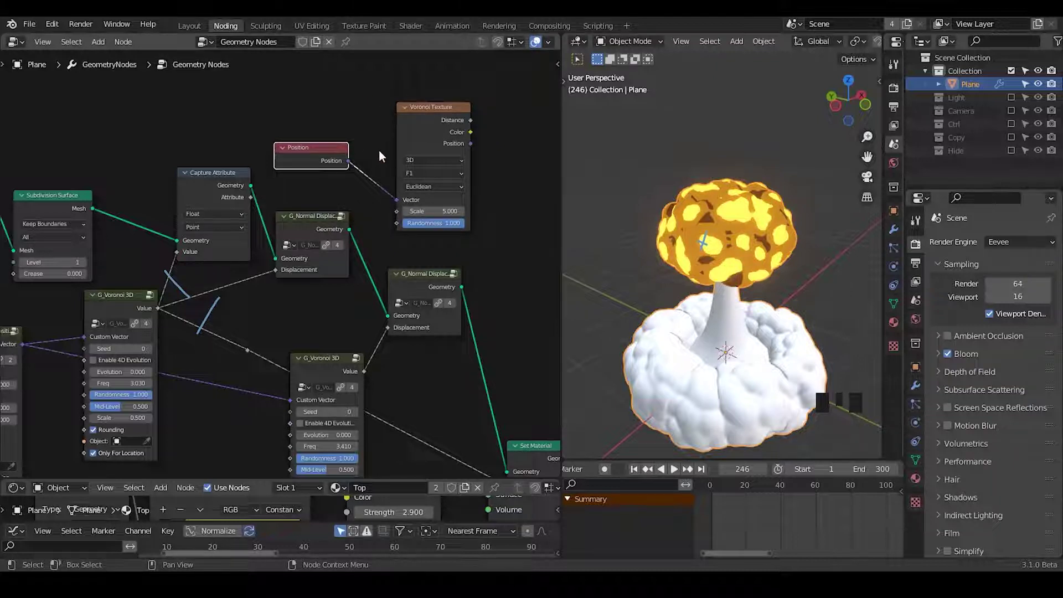
left_click_drag(311, 161, 282, 158)
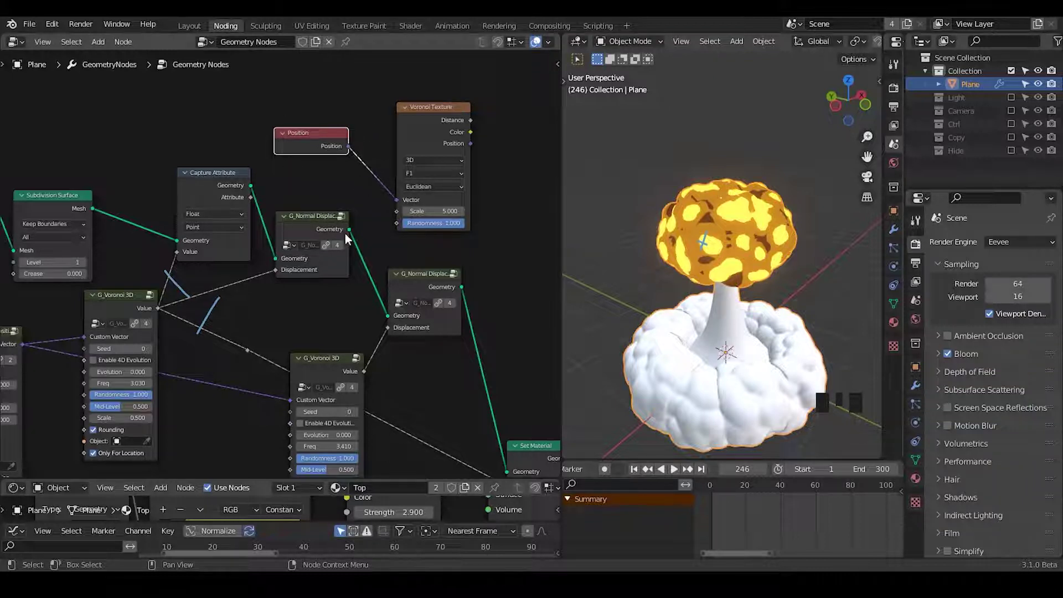
key("d")
left_click_drag(274, 255, 278, 255)
key("d")
key("d")
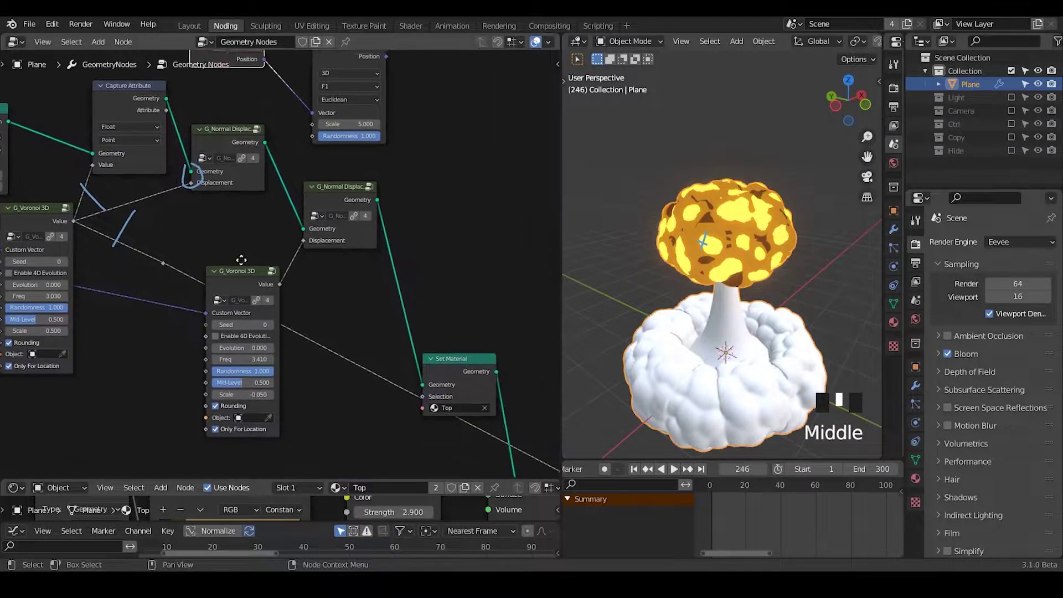
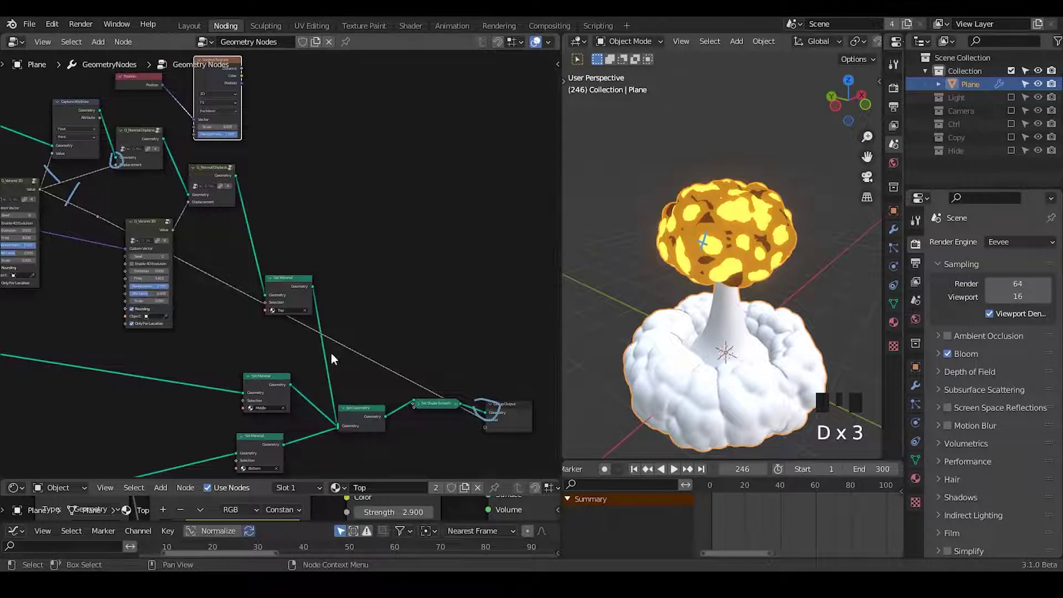
key("d")
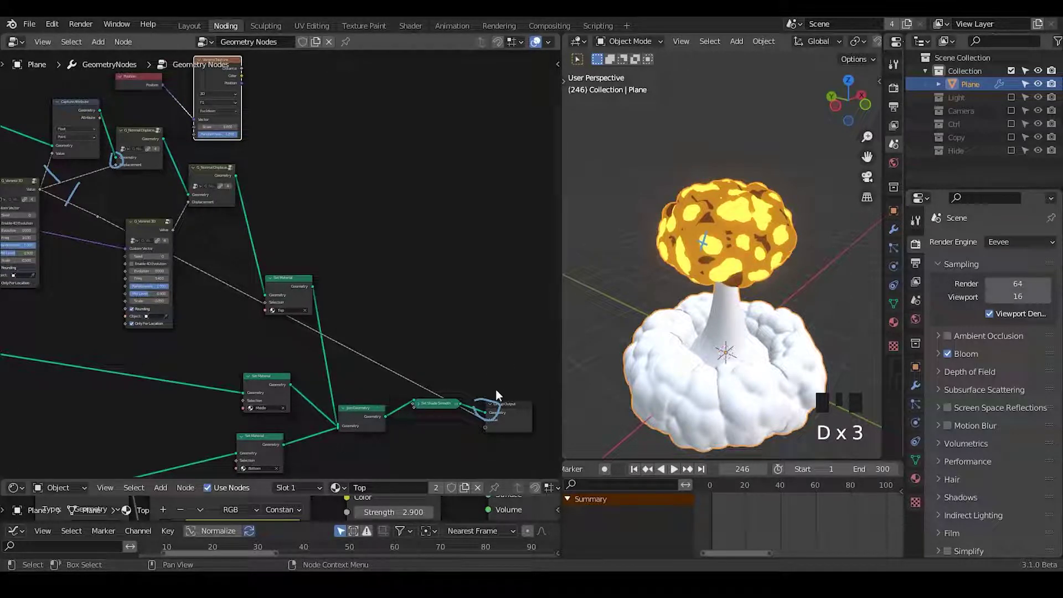
- Rearrange the displacement nodes to make room and mute G_Normal Displace, marking the links with annotations
scroll("up", 3)
left_click_drag(206, 322, 229, 162)
left_click(229, 162)
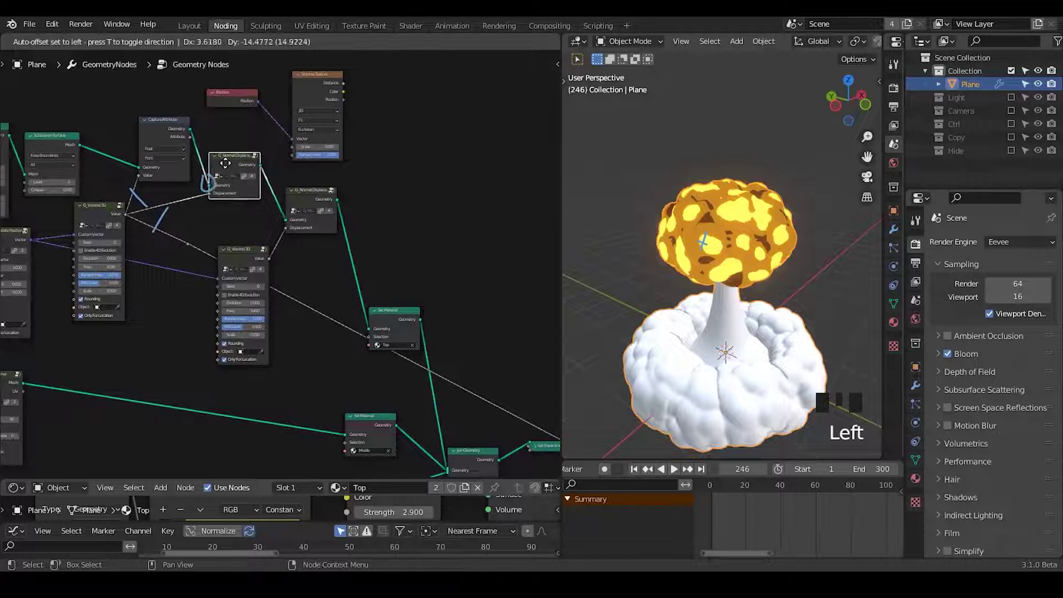
left_click(233, 166)
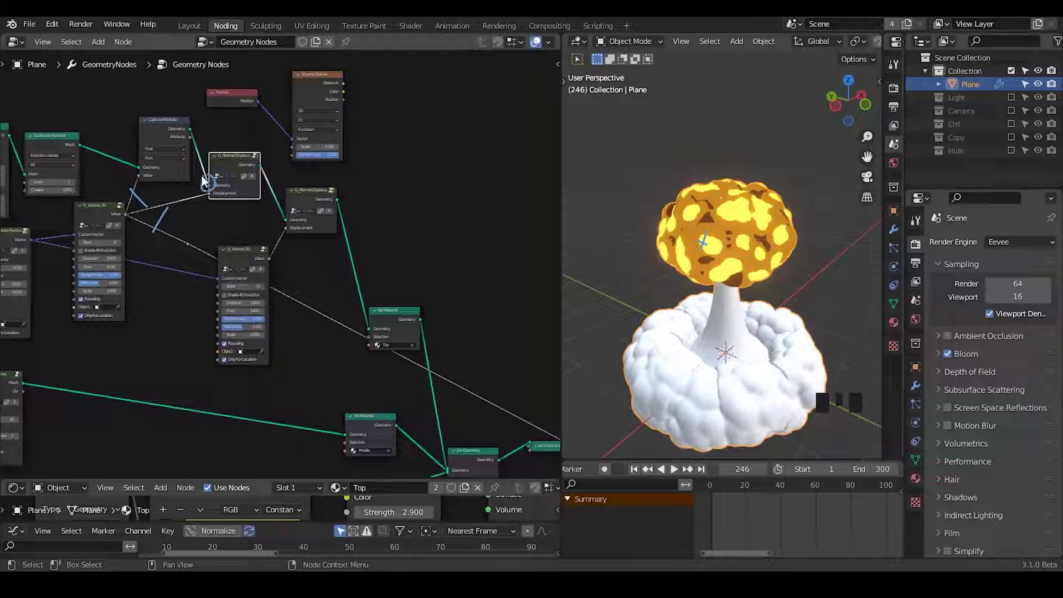
left_click_drag(293, 295, 160, 193)
key("d")
left_click(160, 191)
key("d")
key("d")
key("d")
left_click(178, 230)
key("d")
key("d")
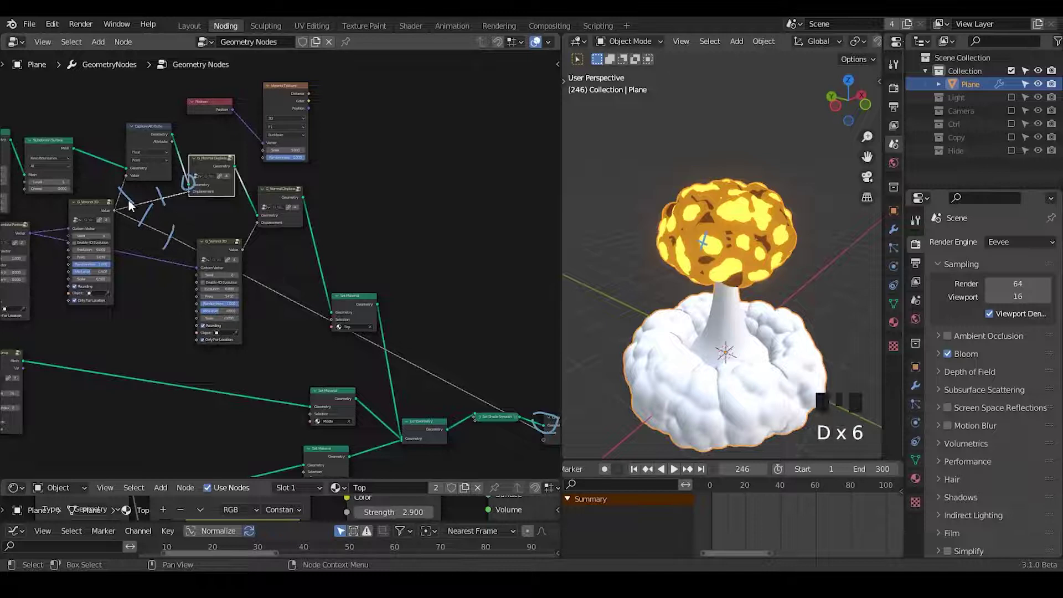
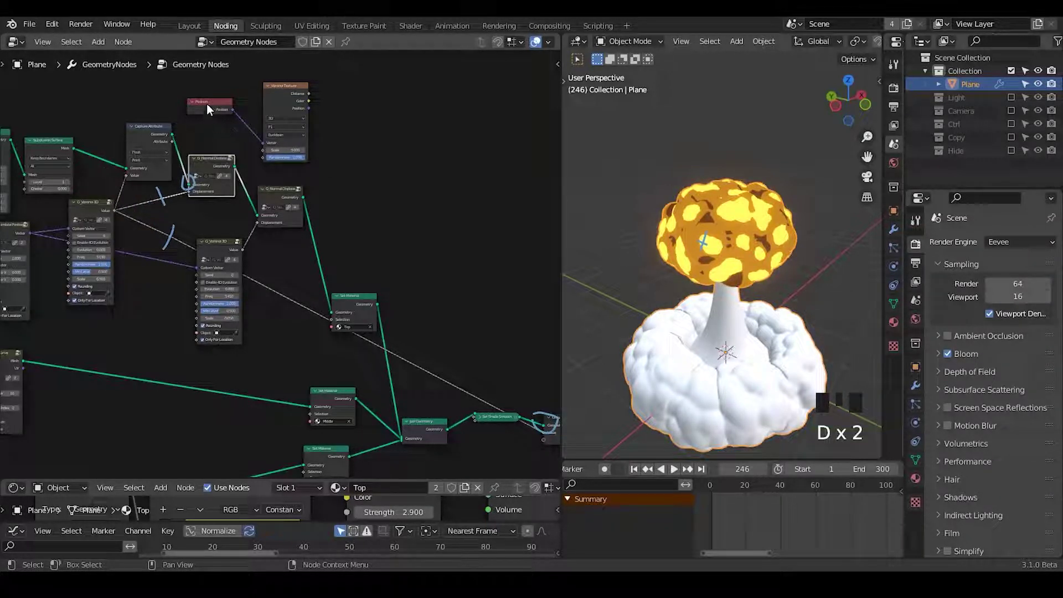
- Select the Capture Attribute node and drag a link from its output
left_click(211, 108)
left_click_drag(307, 104, 190, 164)
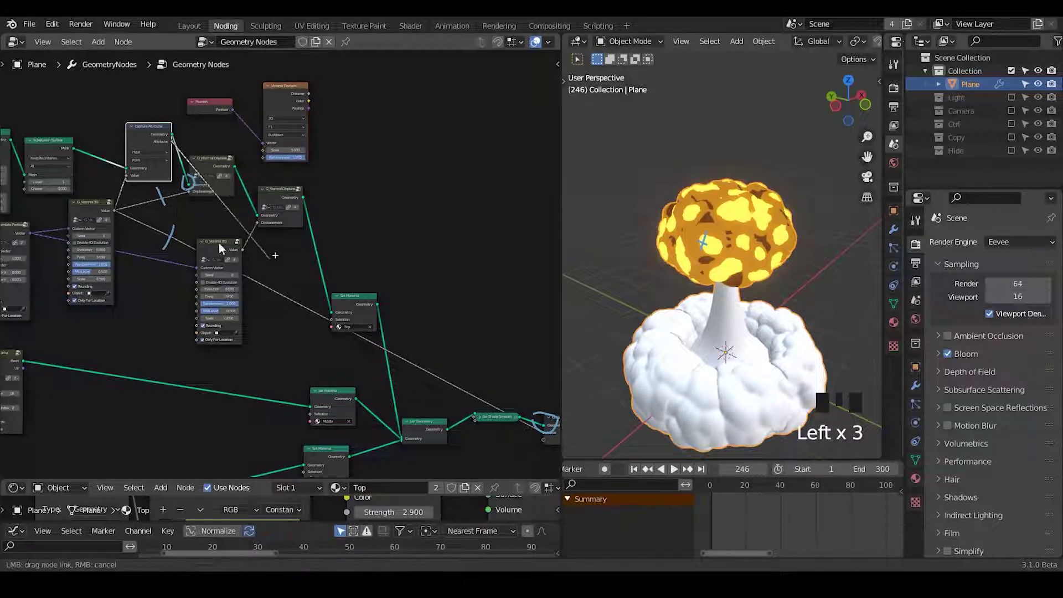
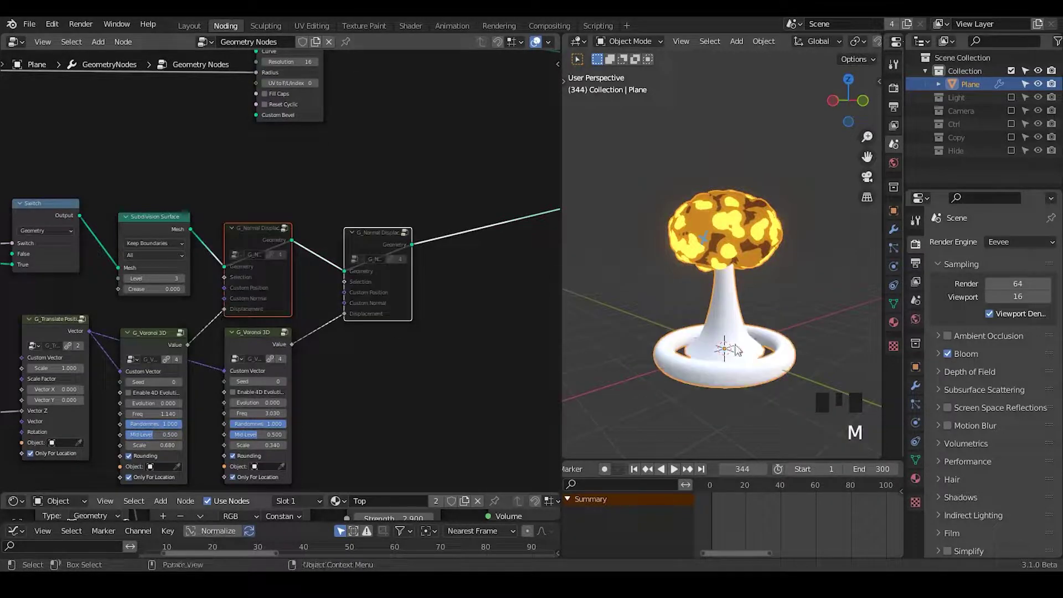
- Unmute the G_Normal Displace node, then select the G_Voronoi 3D node
left_click(255, 243)
key("m")
left_click(384, 248)
key("m")
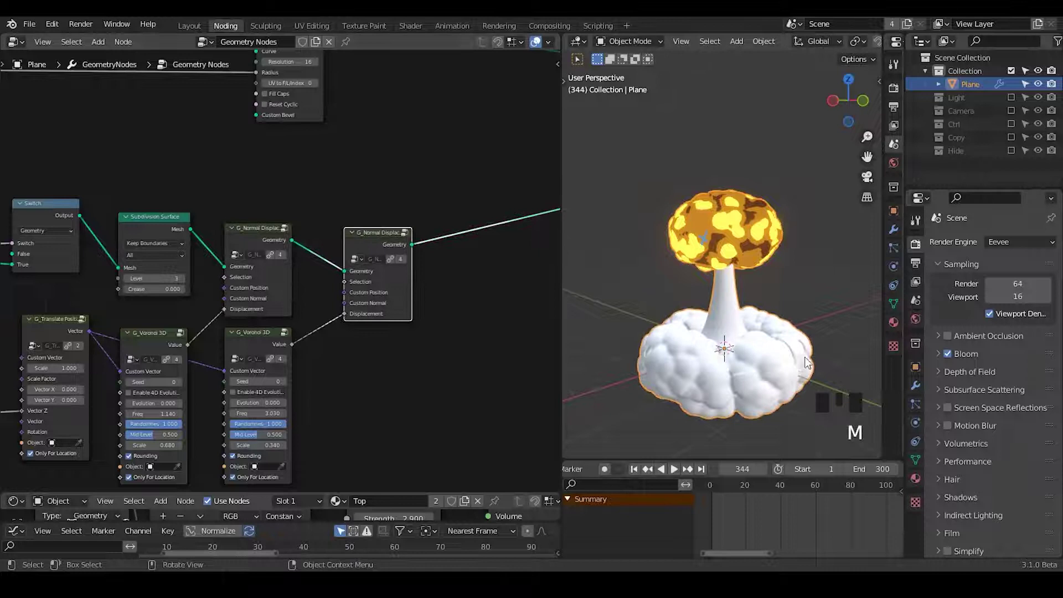
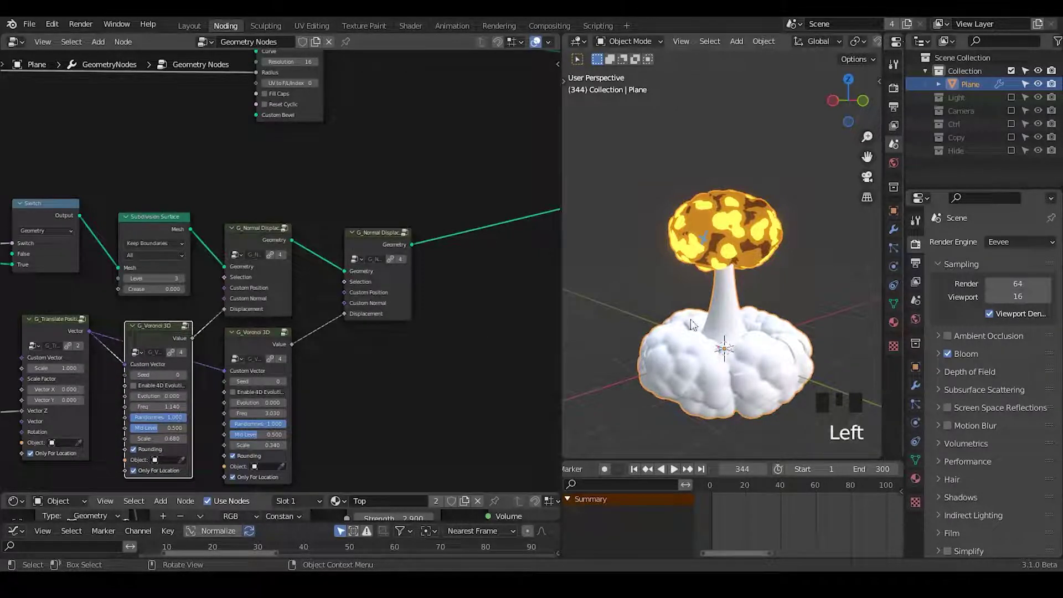
- Wire the G_Voronoi 3D value to the Group Output and tidy the link with two reroute points
left_click_drag(464, 325, 85, 344)
left_click(85, 343)
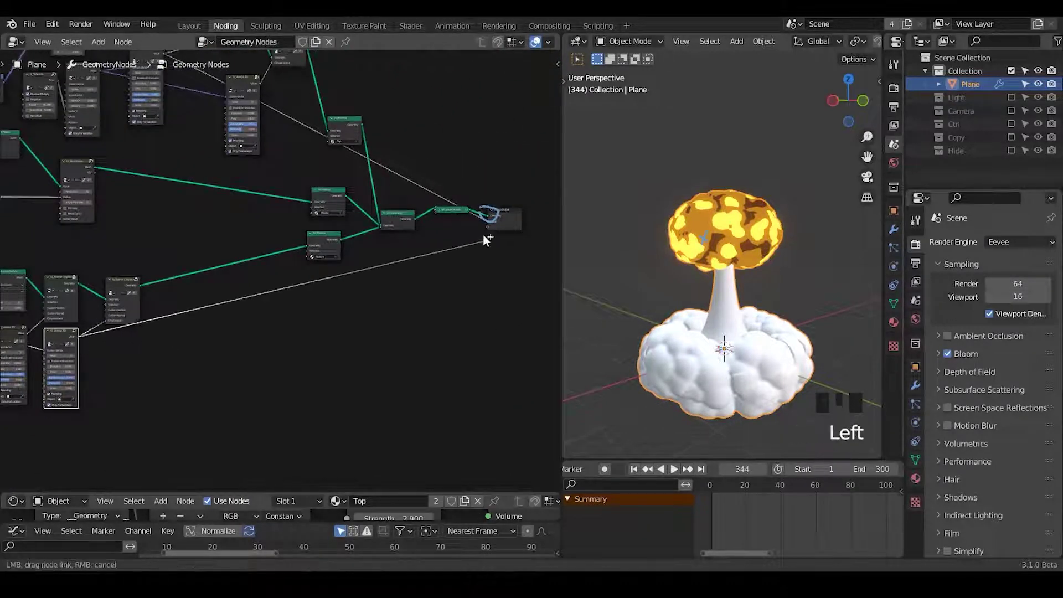
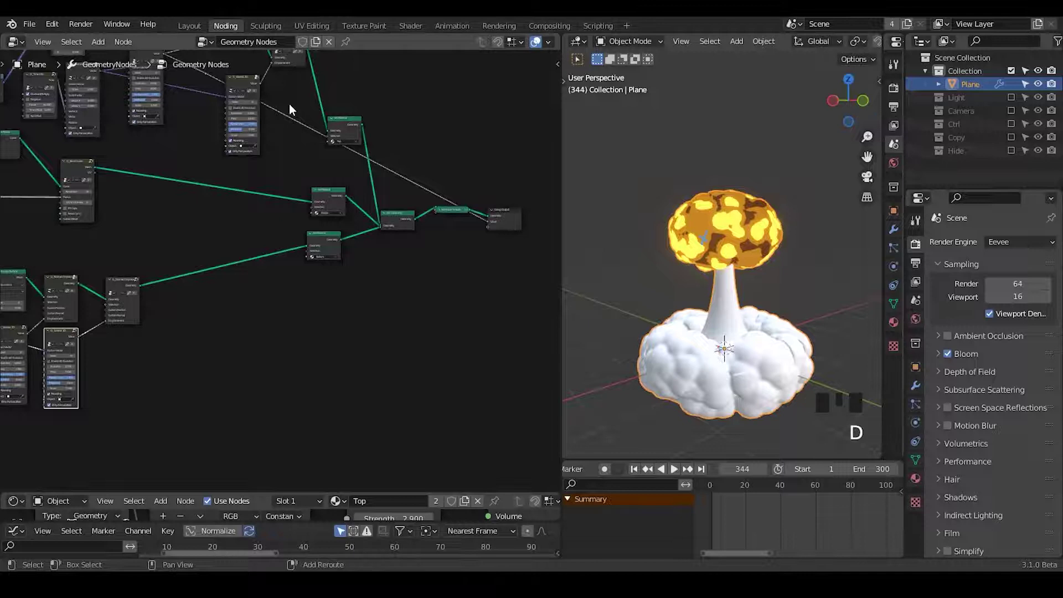
right_click(295, 104)
key("g")
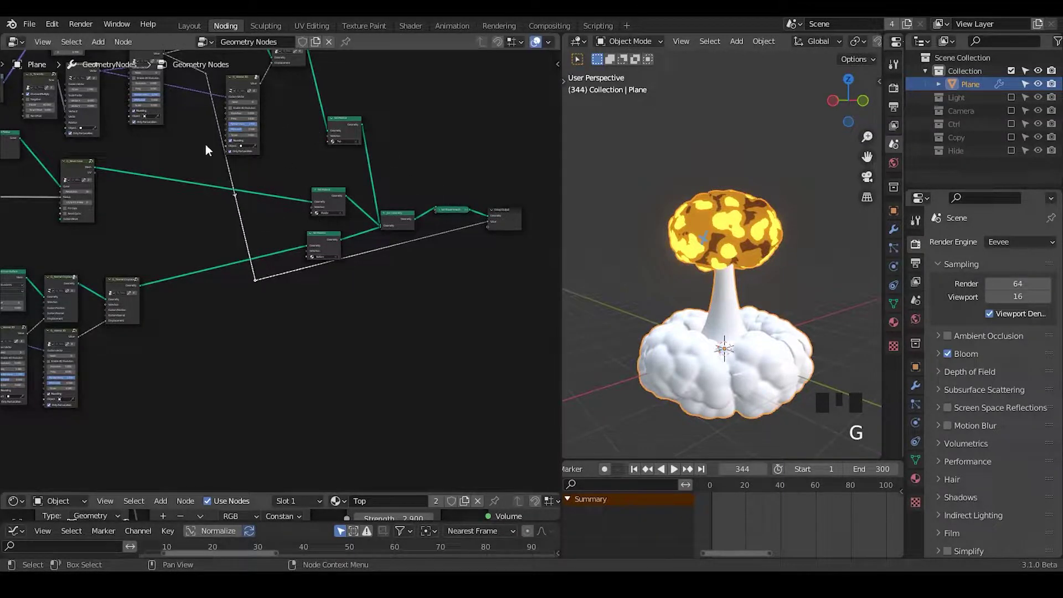
left_click(186, 104)
key("ctrl+x")
right_click(426, 235)
key("g")
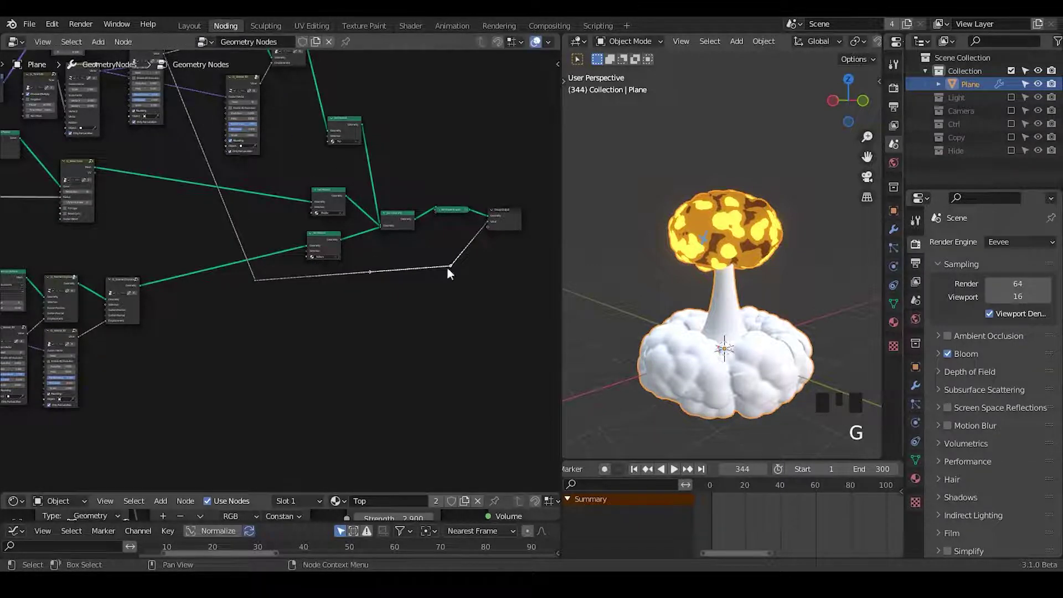
- Show the geometry nodes modifier settings and name its output attribute TOP
left_click(923, 388)
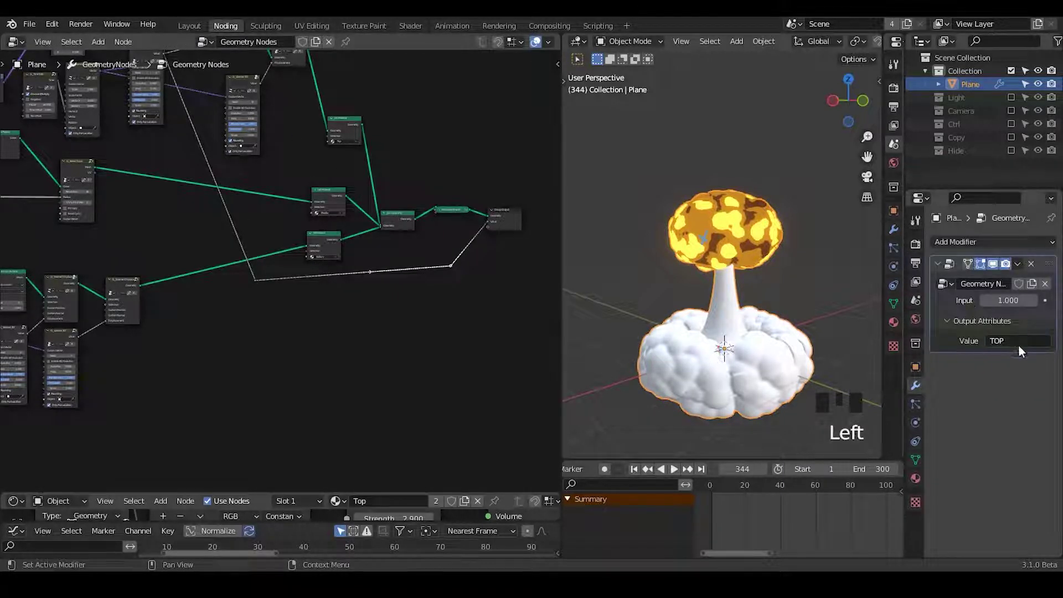
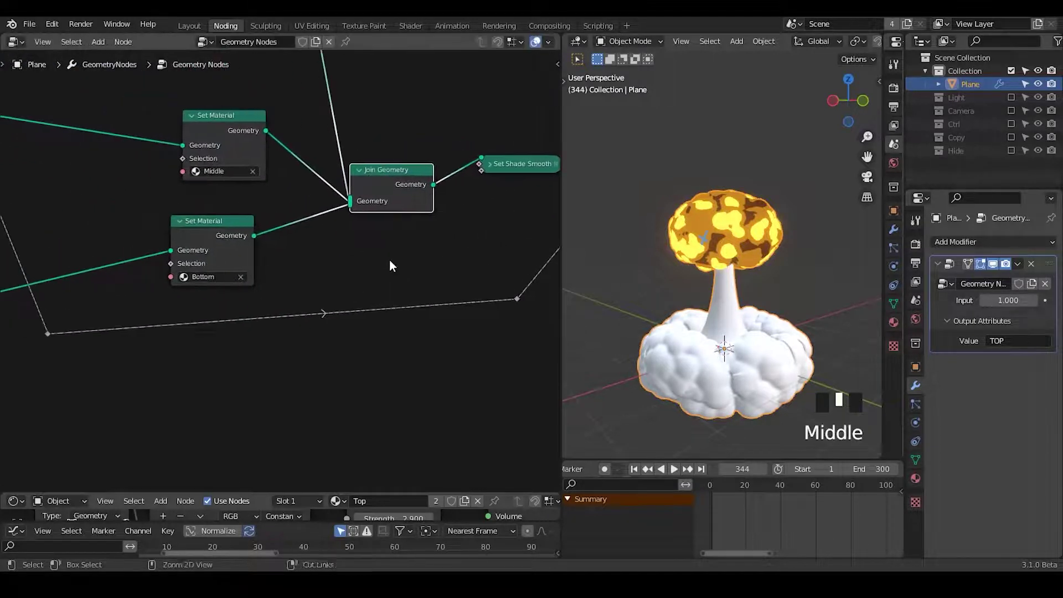
key("ctrl+a")
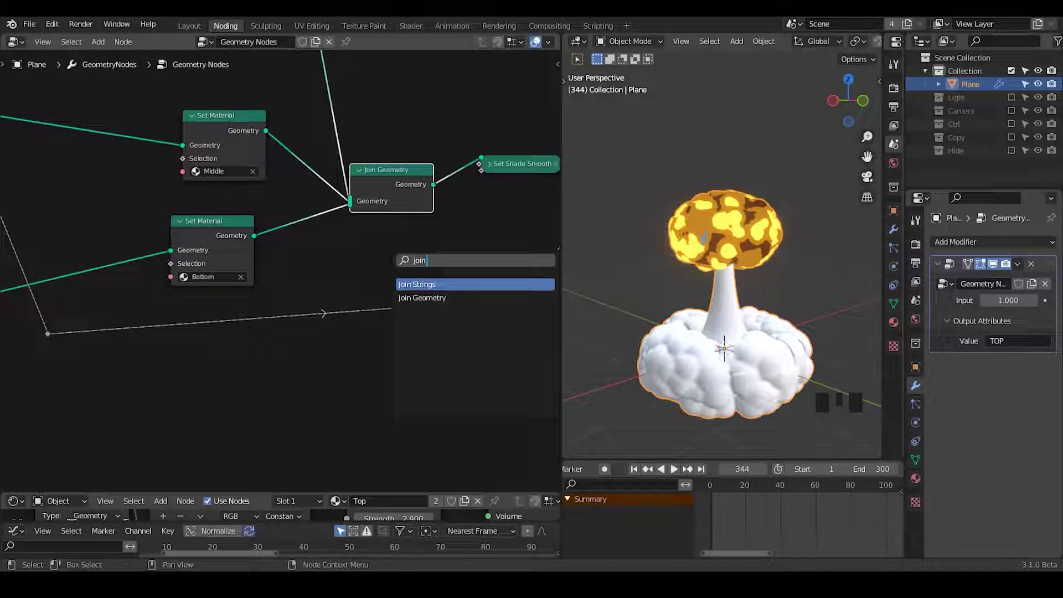
key("t")
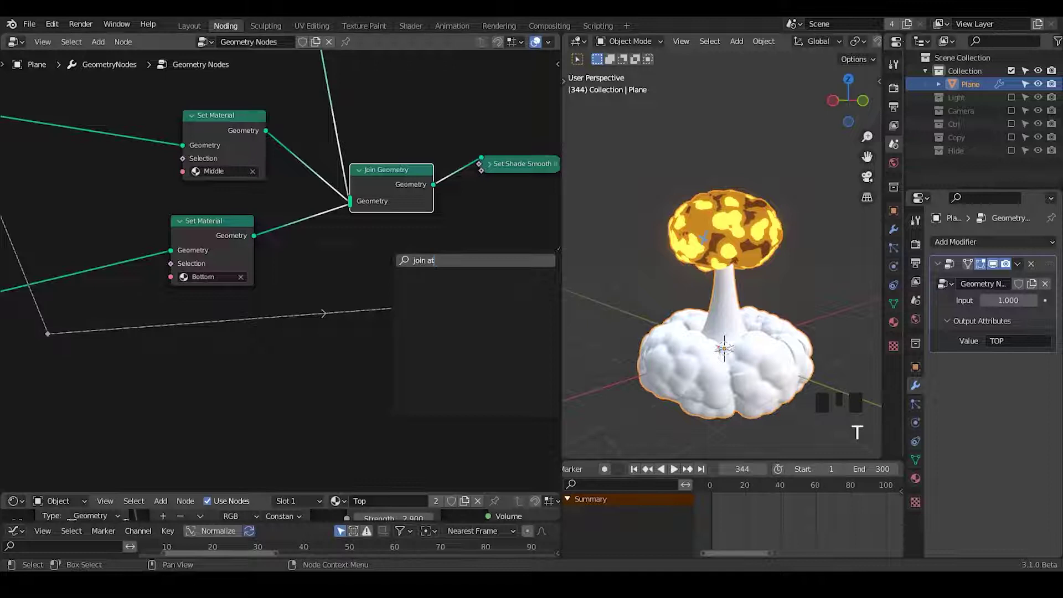
key("BackSpace")
key("BackSpace")
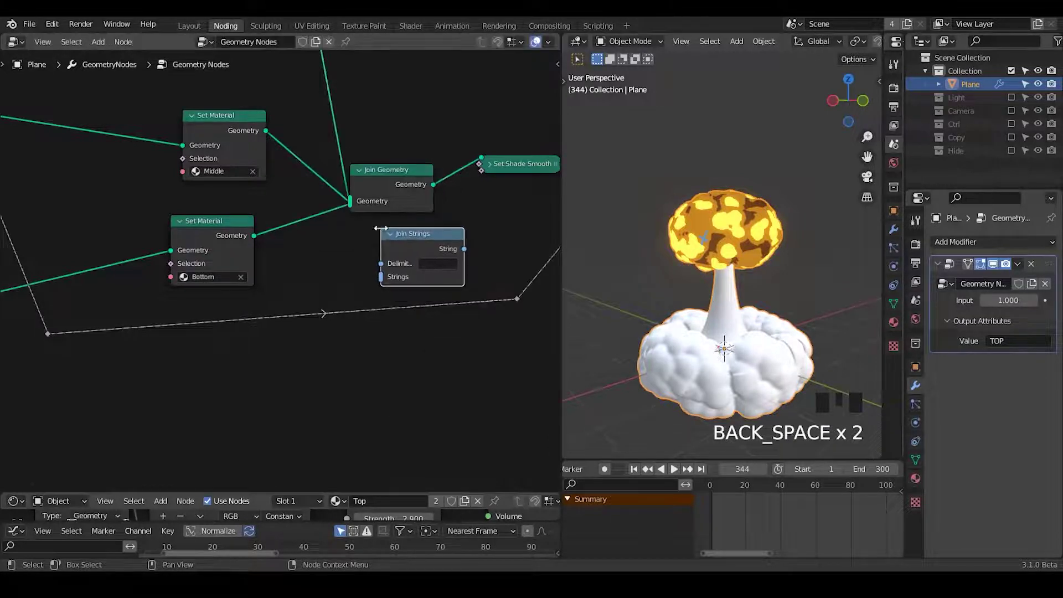
key("x")
scroll("up", 3)
left_click_drag(321, 292, 397, 261)
left_click(397, 261)
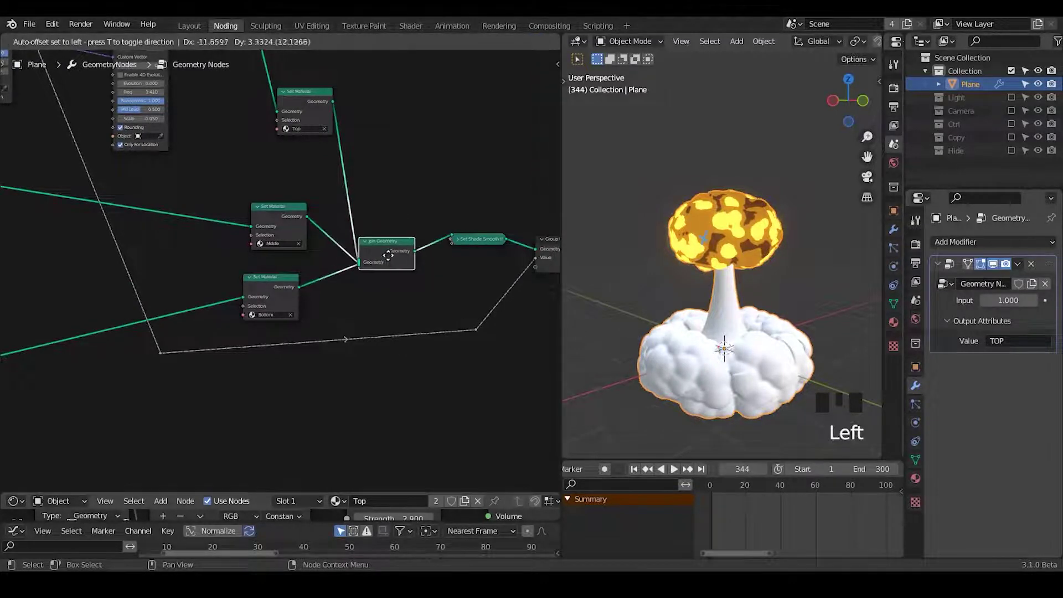
left_click_drag(410, 314, 421, 253)
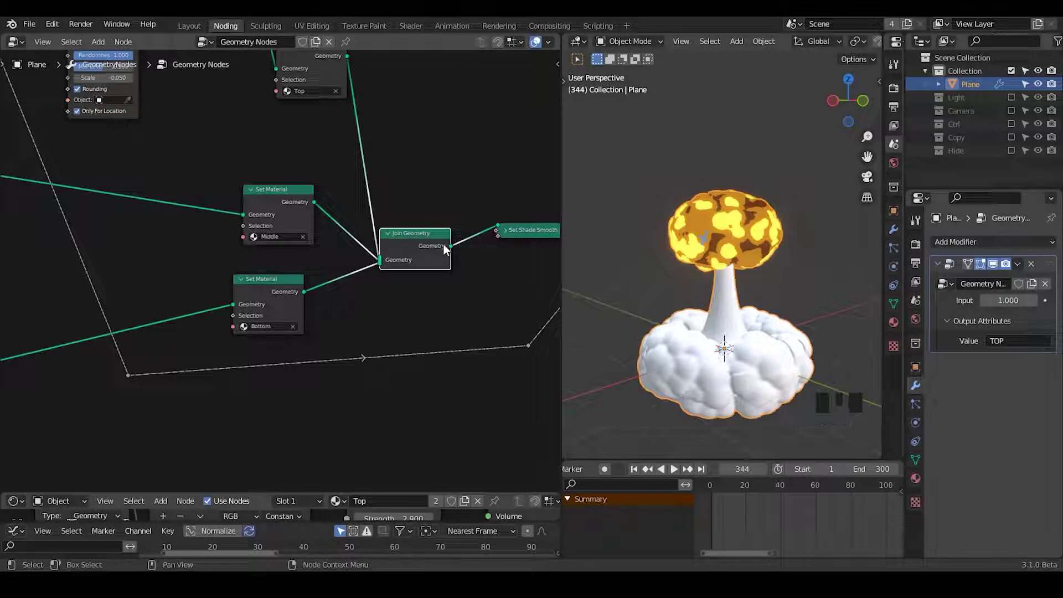
left_click_drag(379, 285, 468, 312)
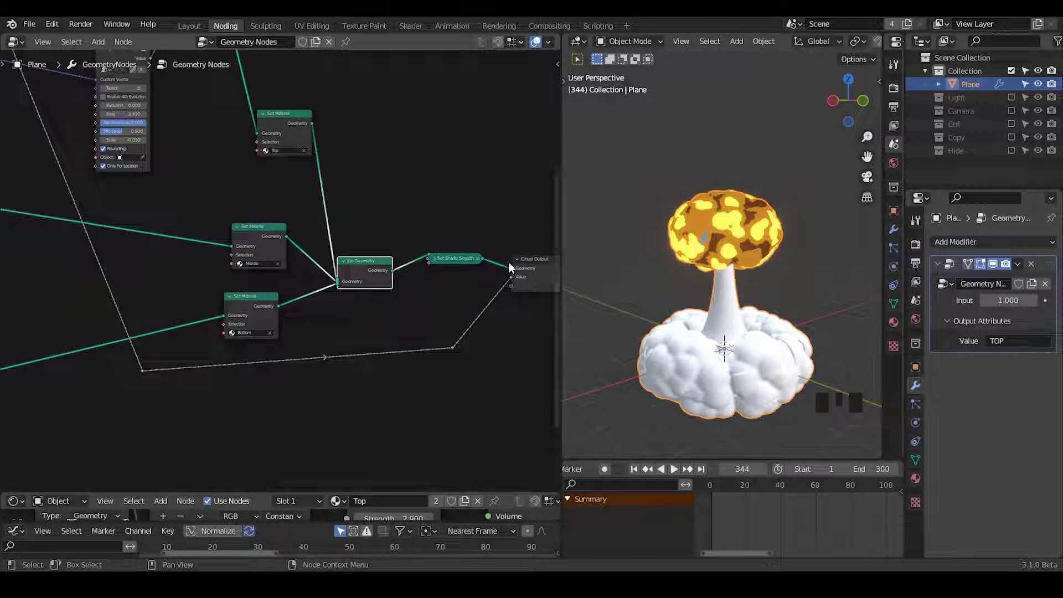
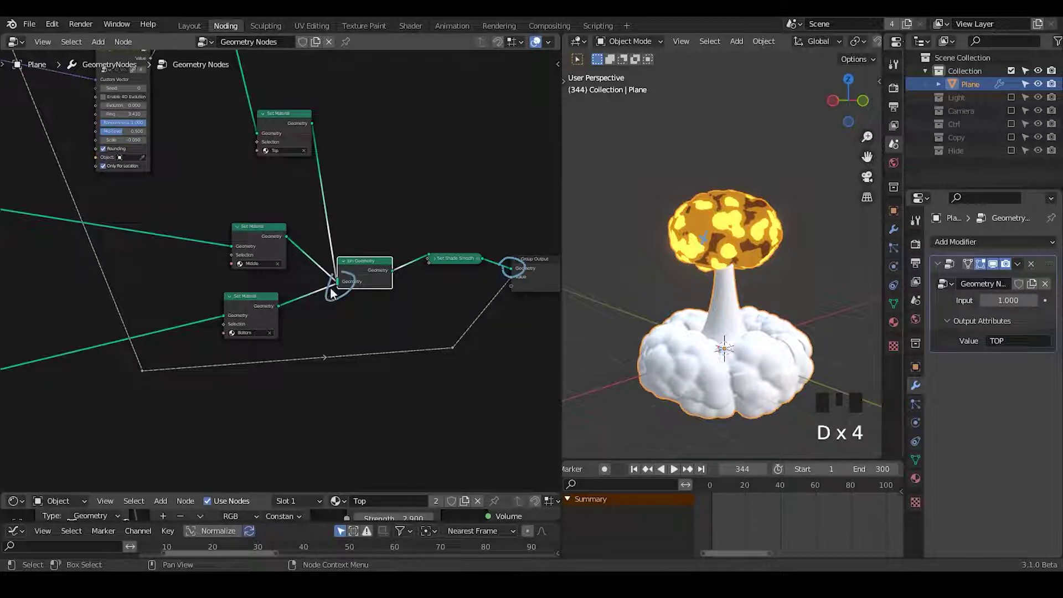
right_click(519, 242)
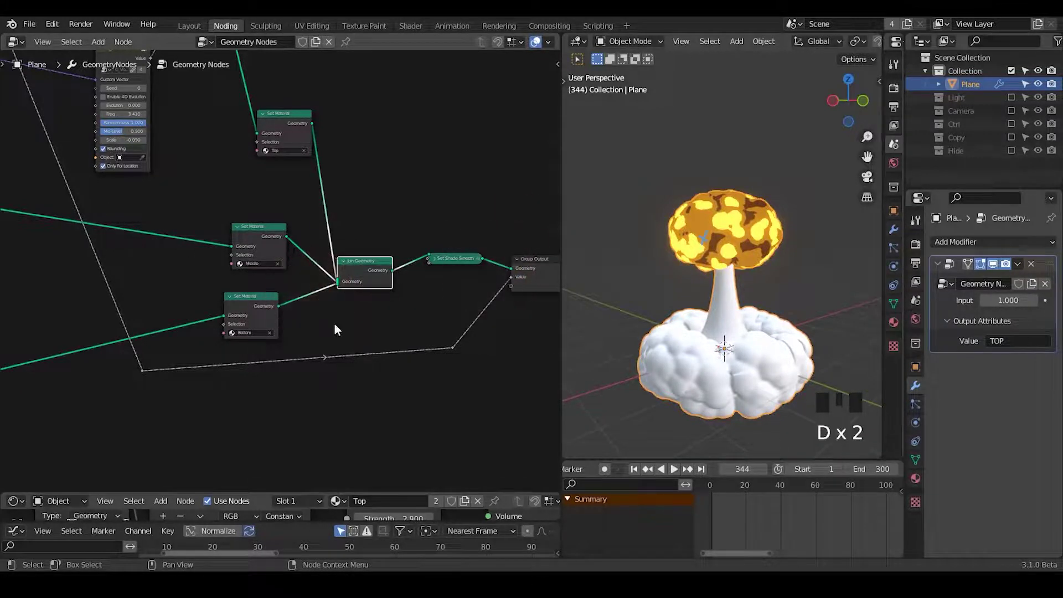
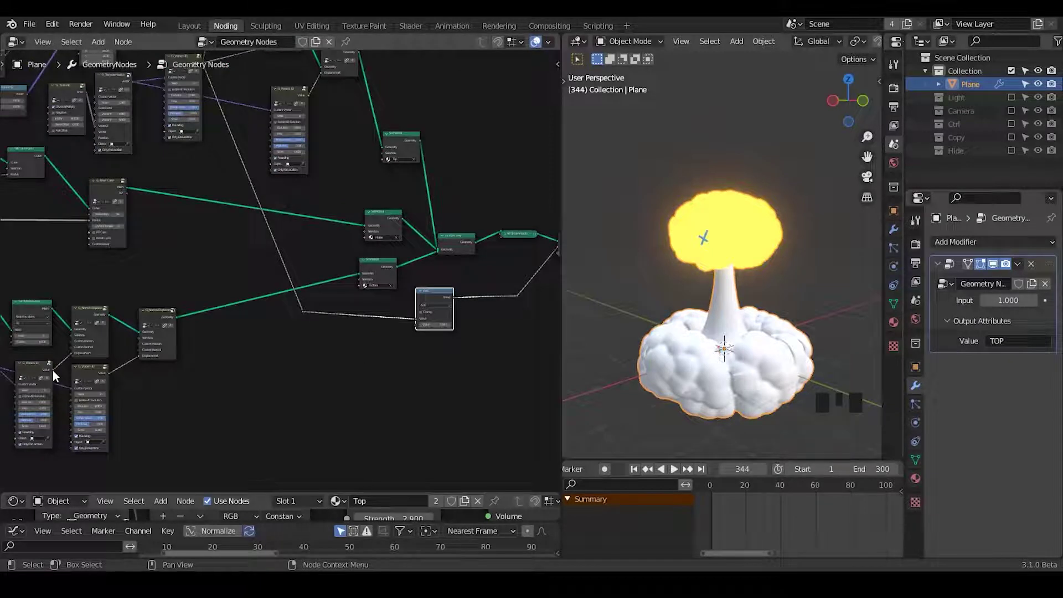
- Link the G_Voronoi 3D value into the new Capture Attribute node
left_click(128, 379)
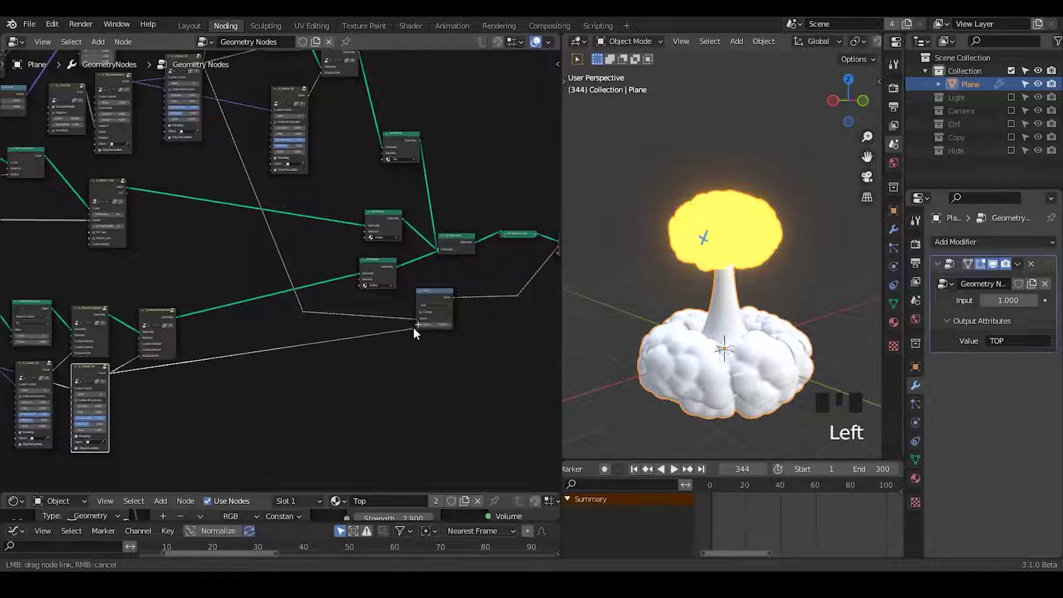
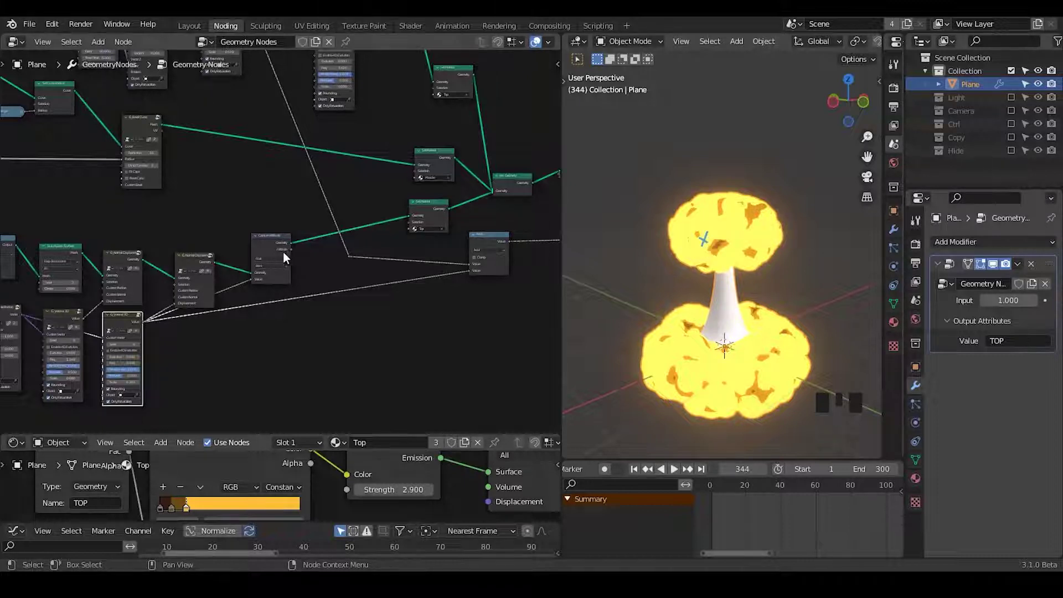
- Route the captured TOP attribute toward the output in the Bottom material
left_click_drag(295, 255, 375, 280)
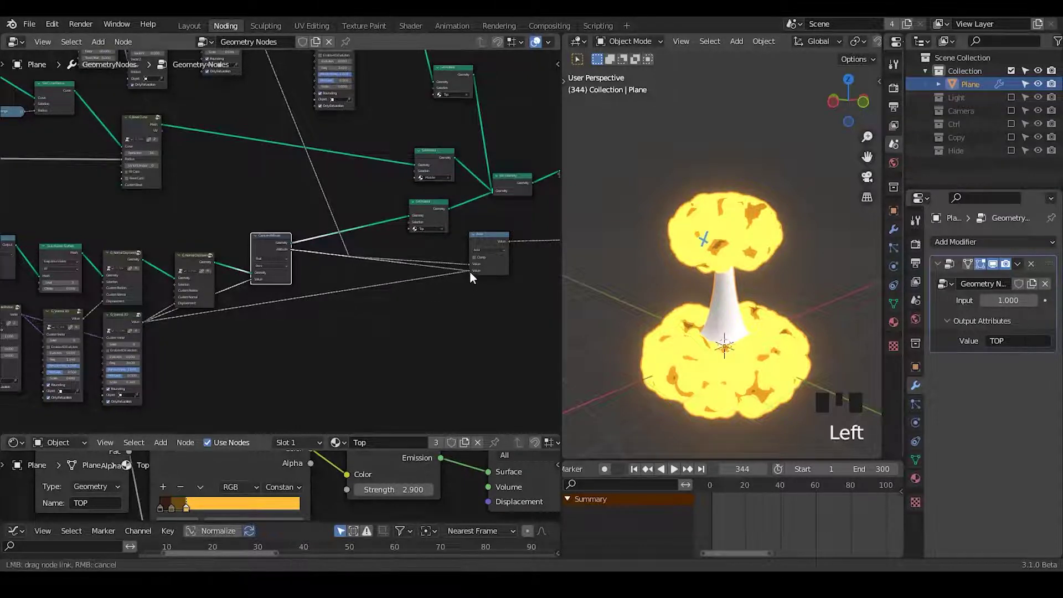
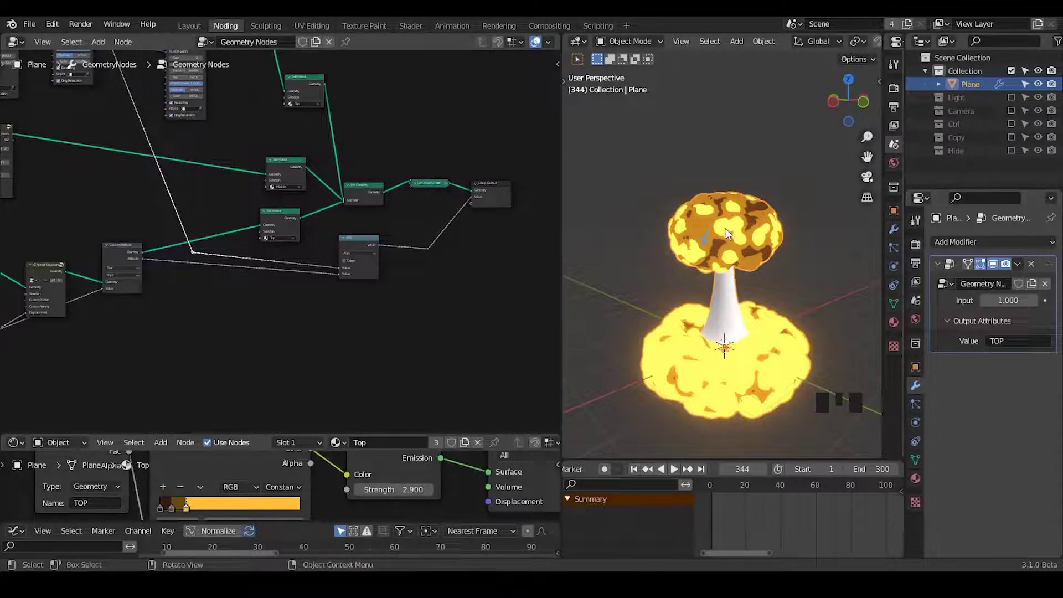
key("d")
right_click(711, 226)
key("d")
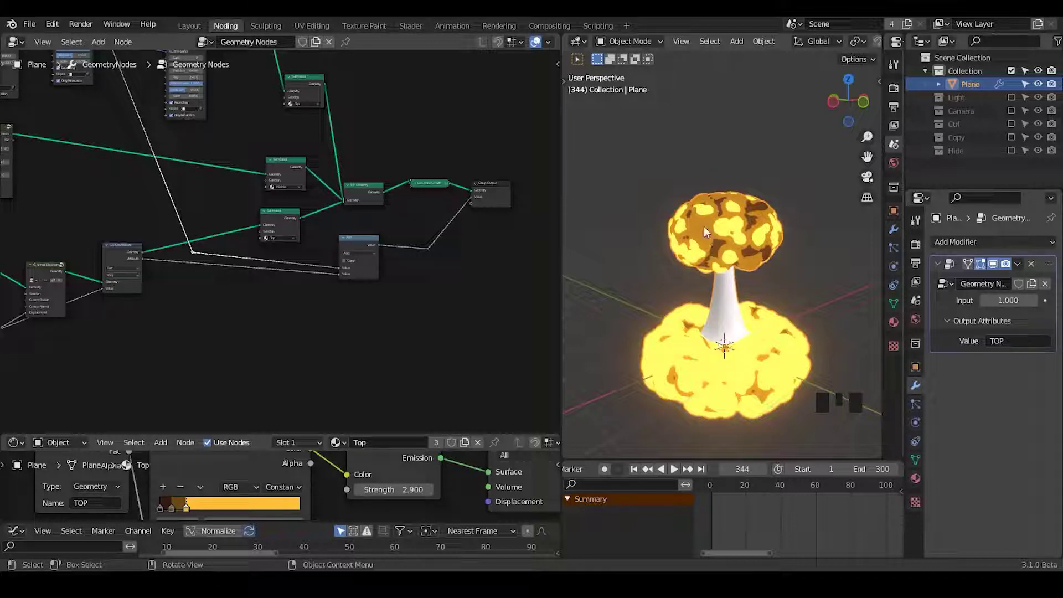
key("ctrl+shift+alt+q")
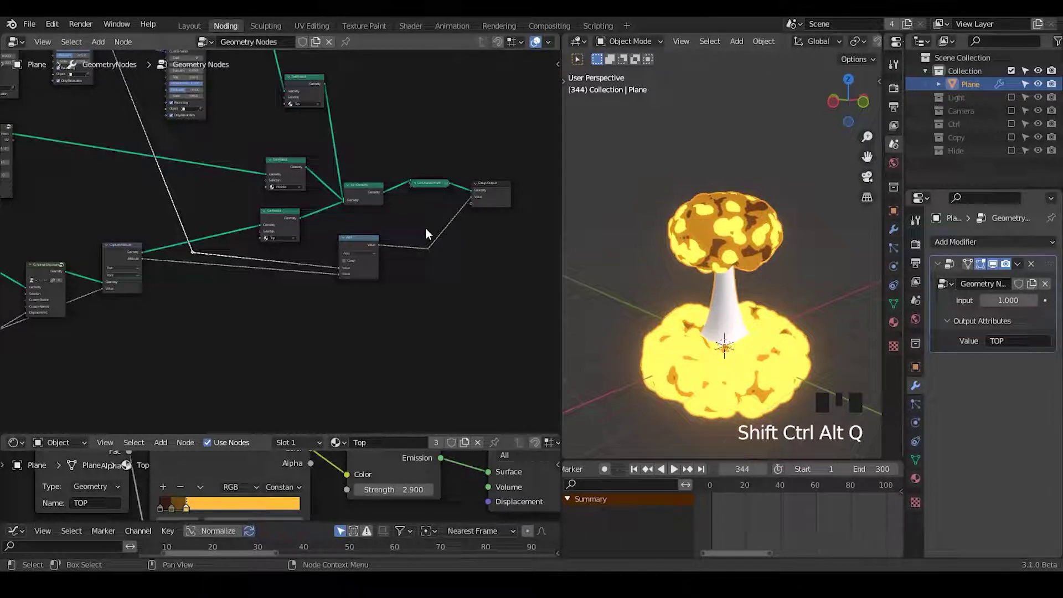
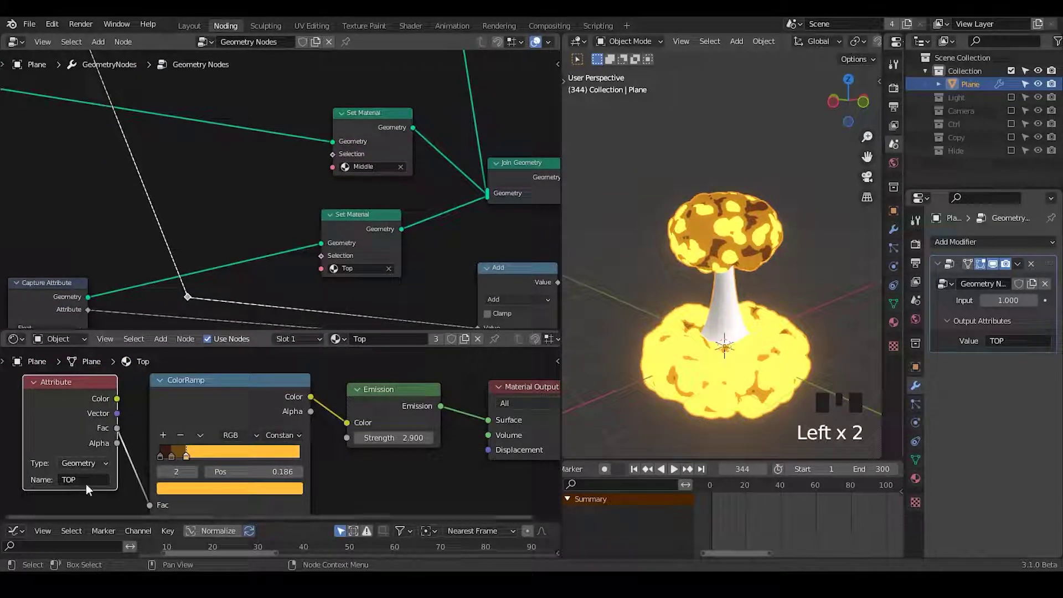
- Copy the Top material's ColorRamp and Emission nodes into Bottom and reshape a ramp stop for the dark spots
left_click(229, 401)
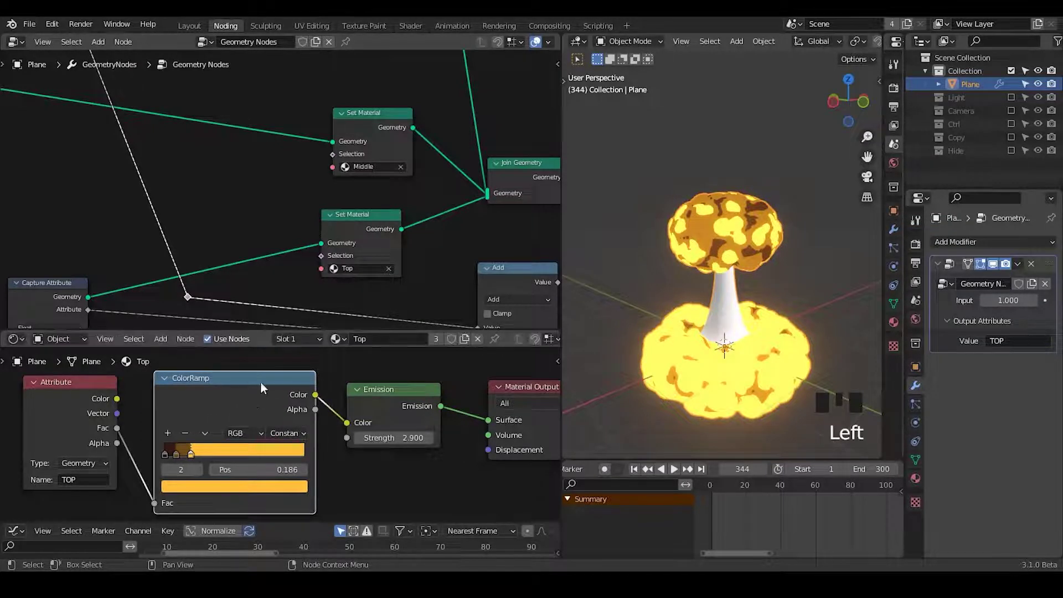
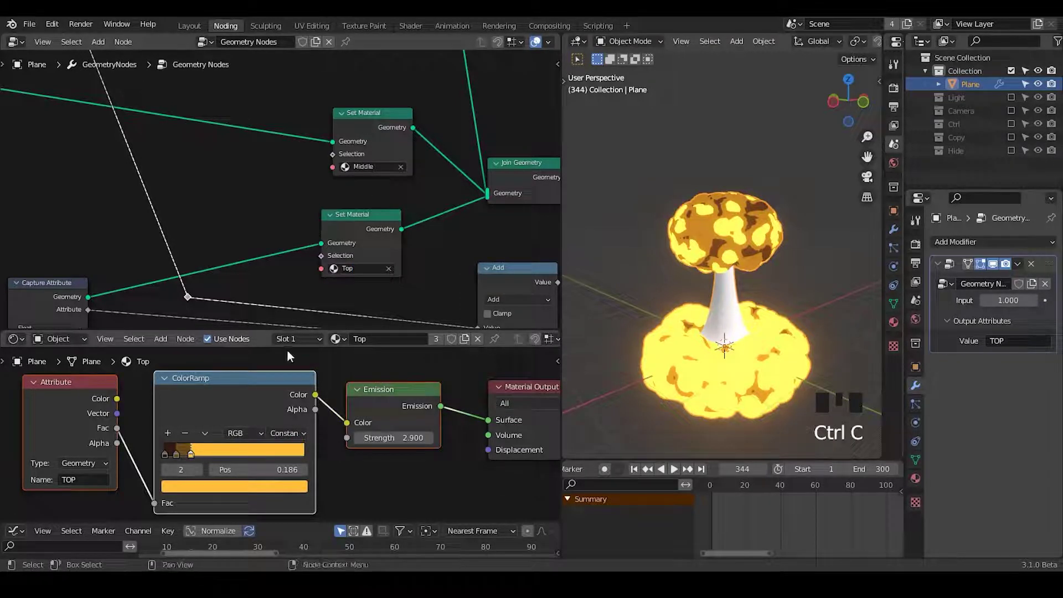
left_click_drag(297, 342, 339, 404)
key("x")
key("ctrl+v")
left_click_drag(412, 403, 196, 457)
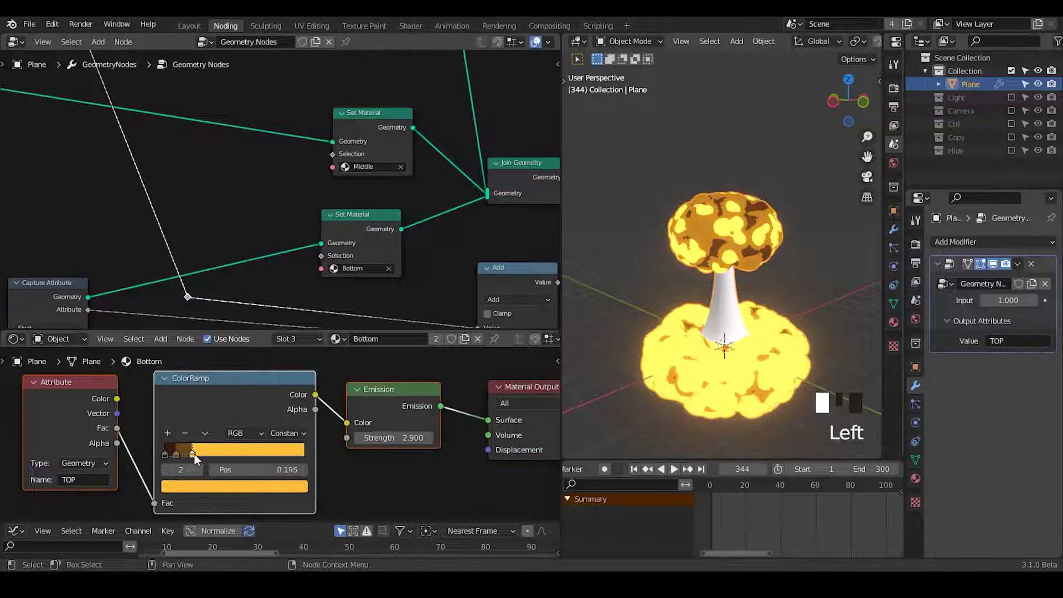
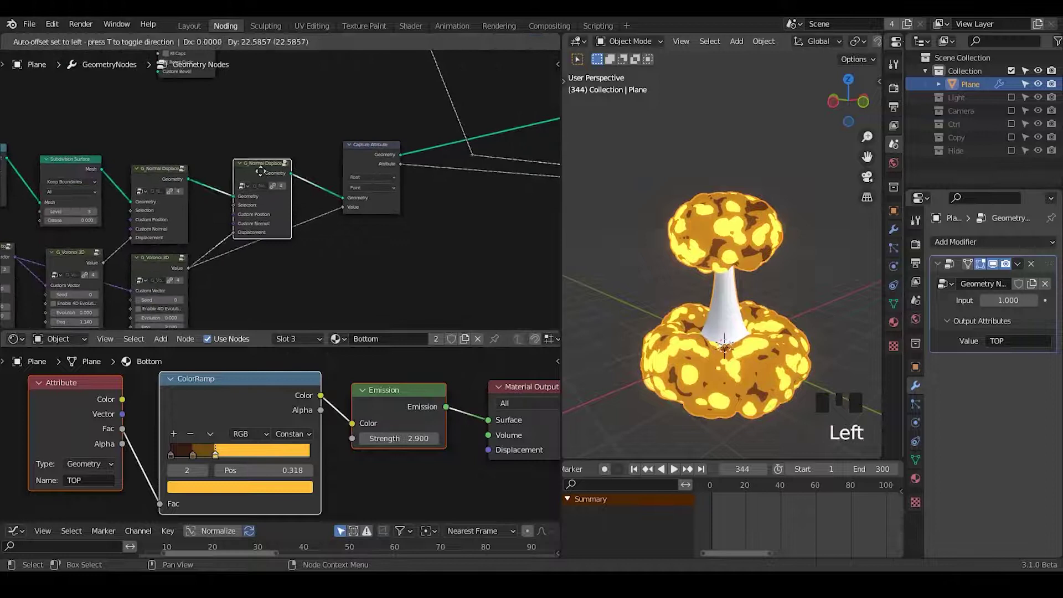
- Drop the Capture Attribute node between the two G_Normal Displace groups
left_click(369, 154)
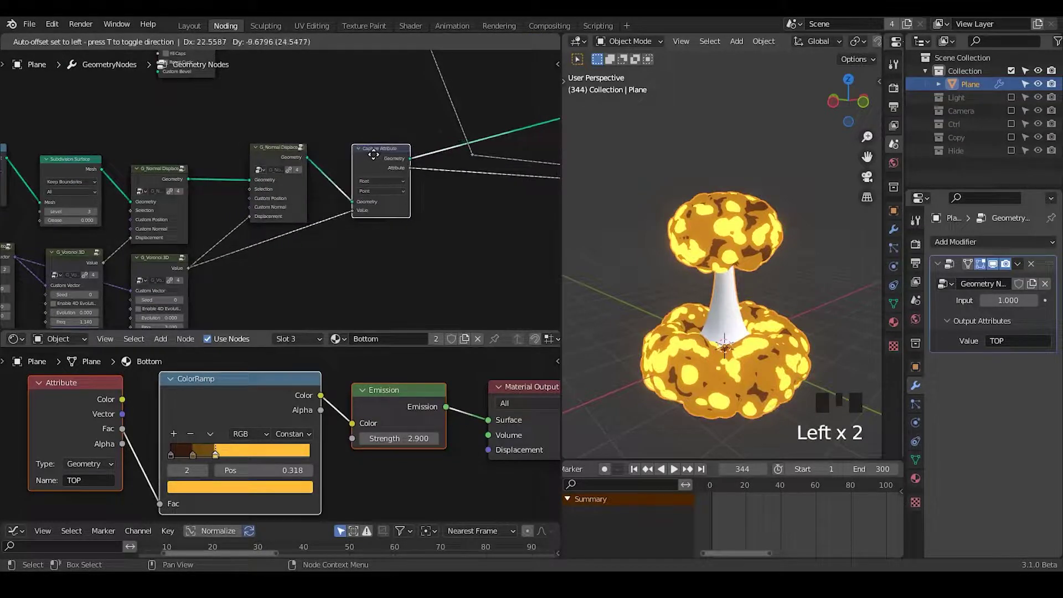
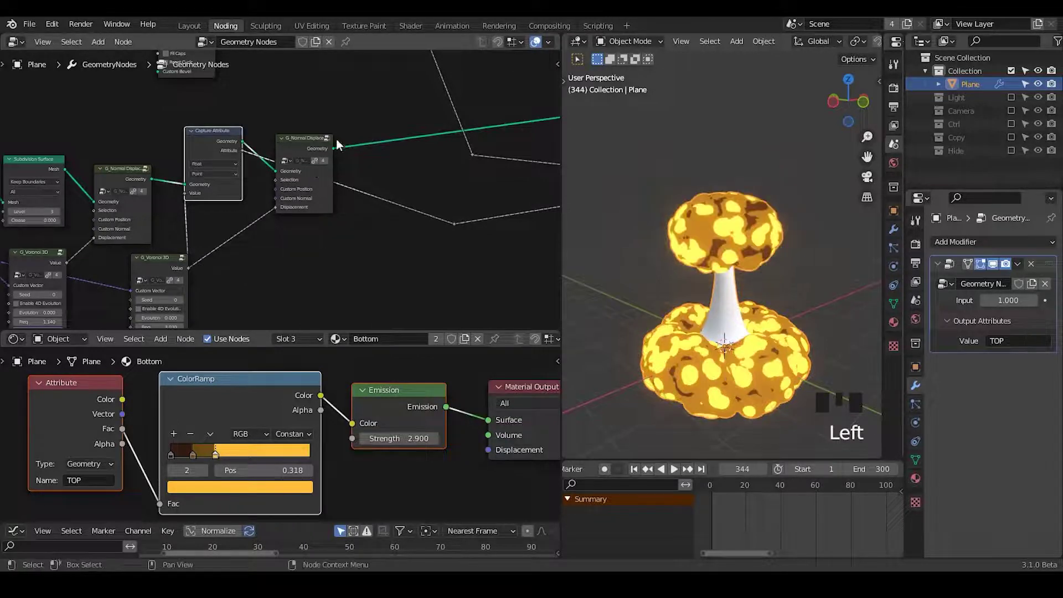
left_click(310, 146)
left_click(198, 144)
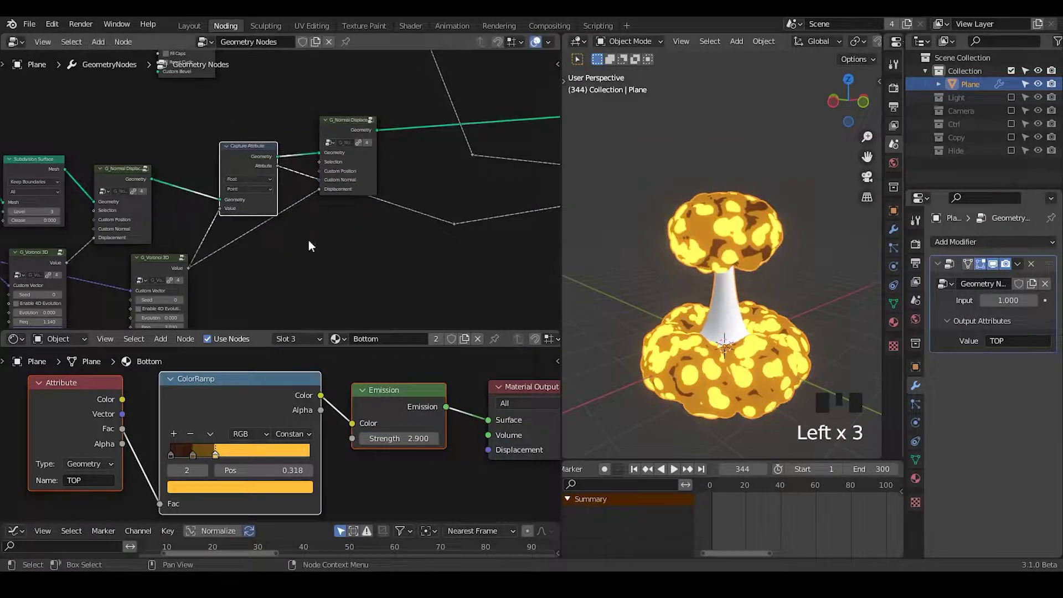
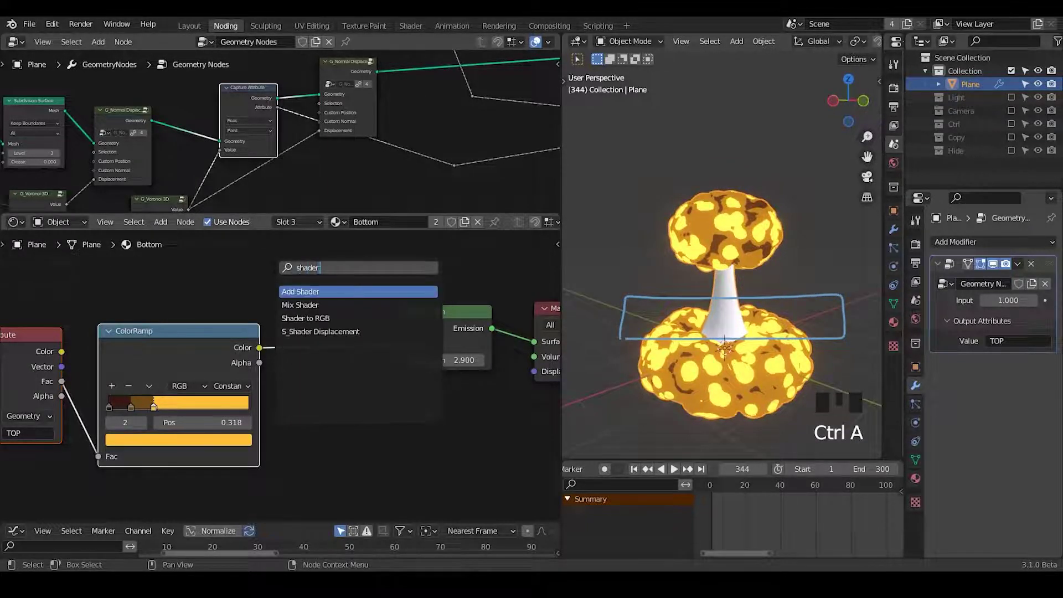
- Add a Shader to RGB node and a Diffuse BSDF node to the Bottom material
key("Down")
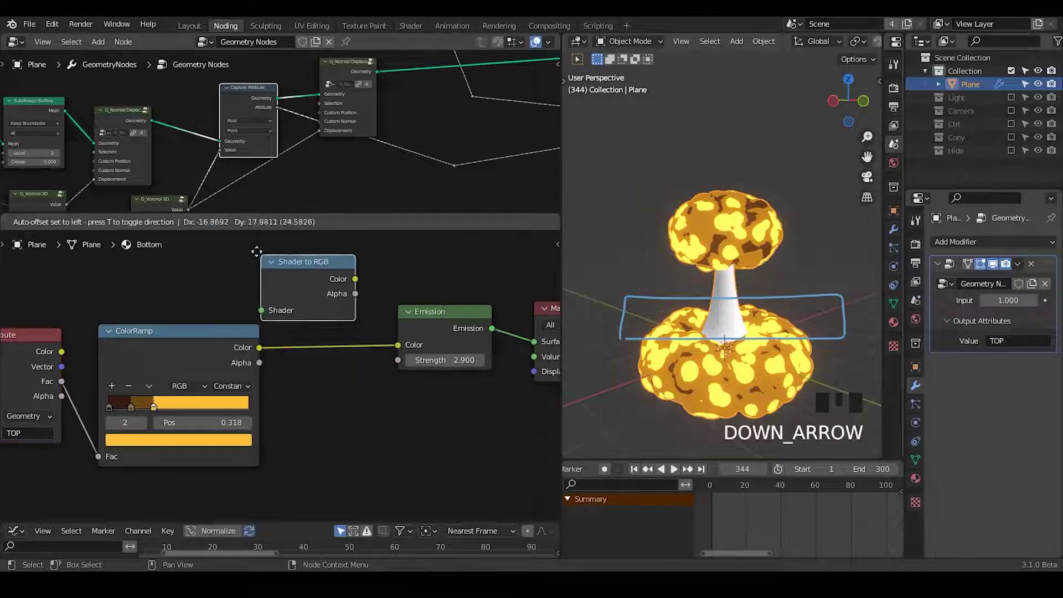
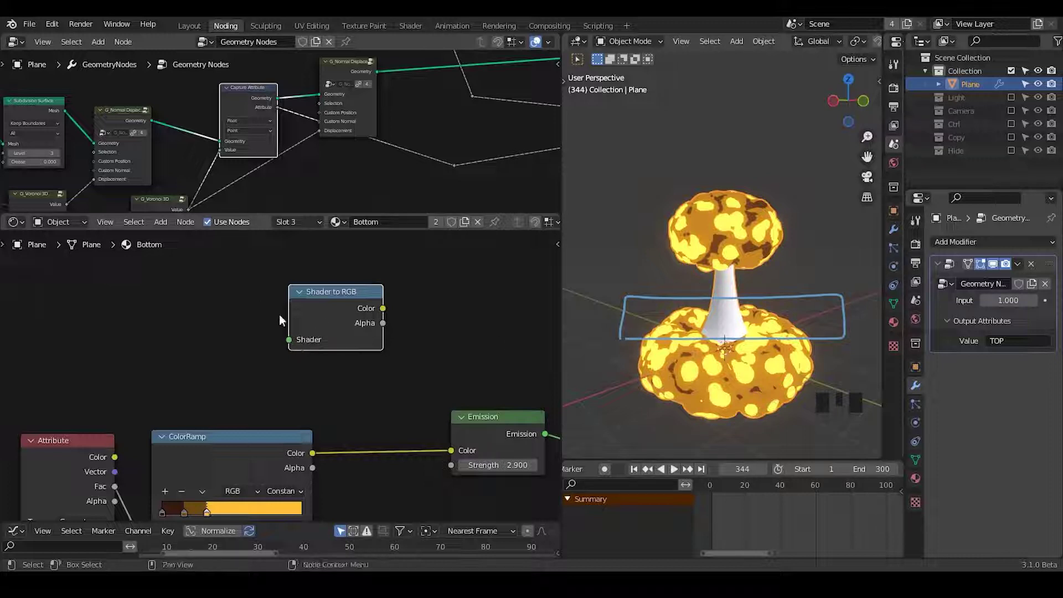
key("ctrl+a")
key("f")
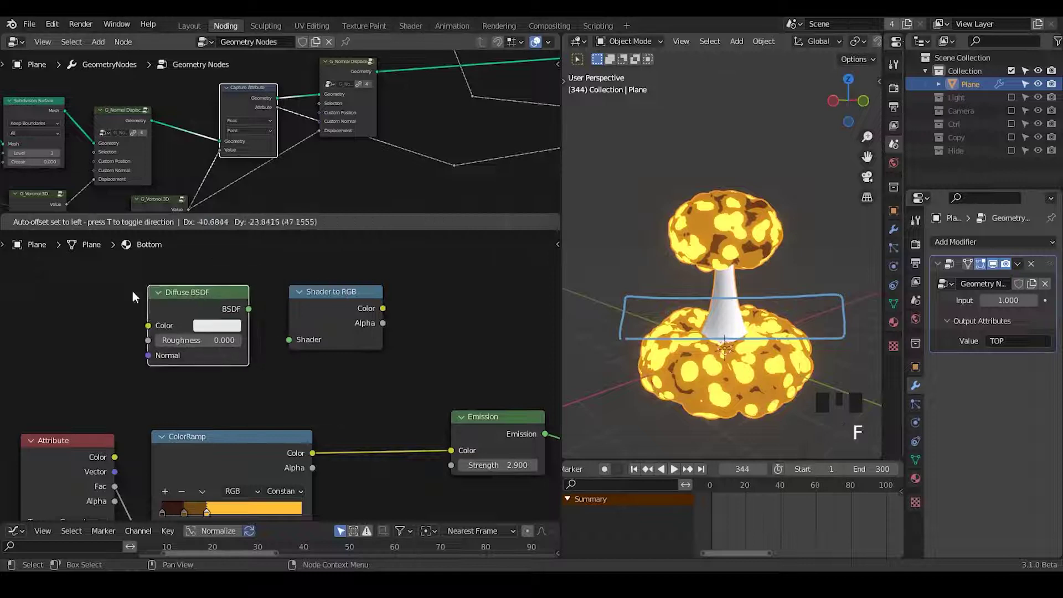
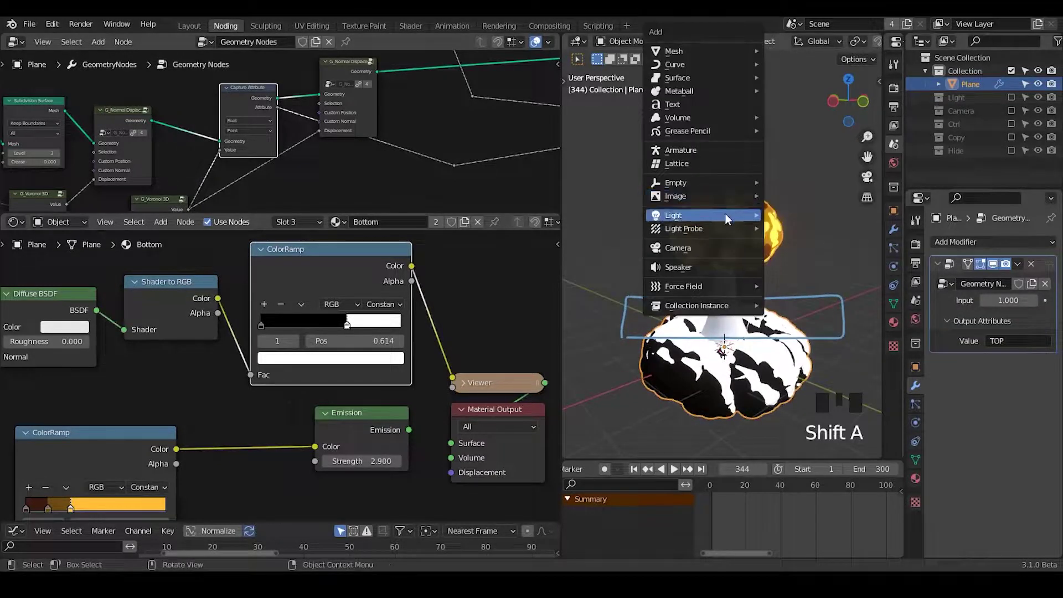
- Add an area light, raise it straight up above the explosion, and return to the plane's materials
key("g")
key("z")
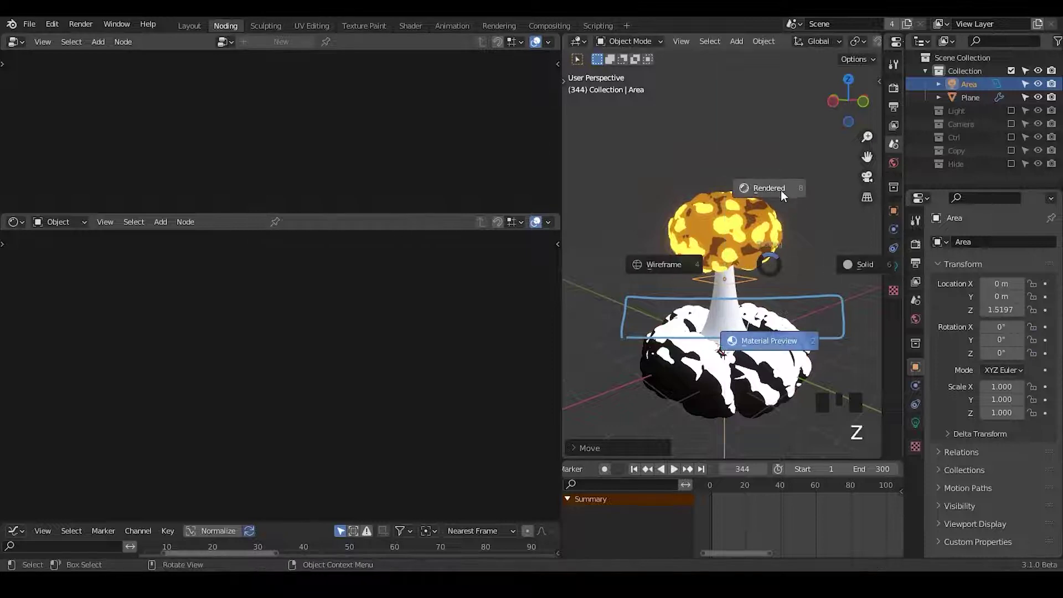
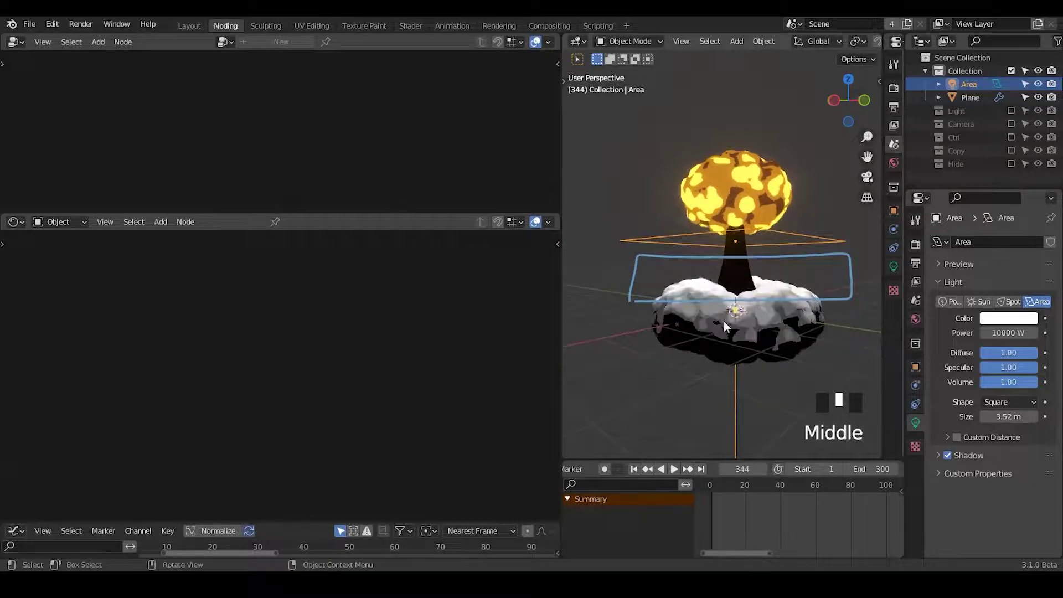
left_click(782, 329)
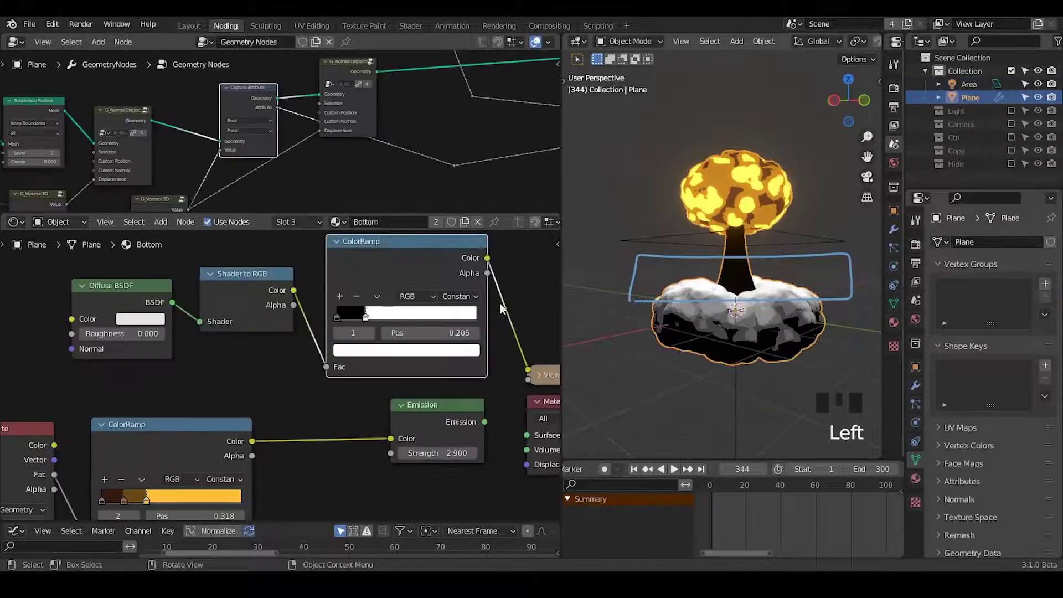
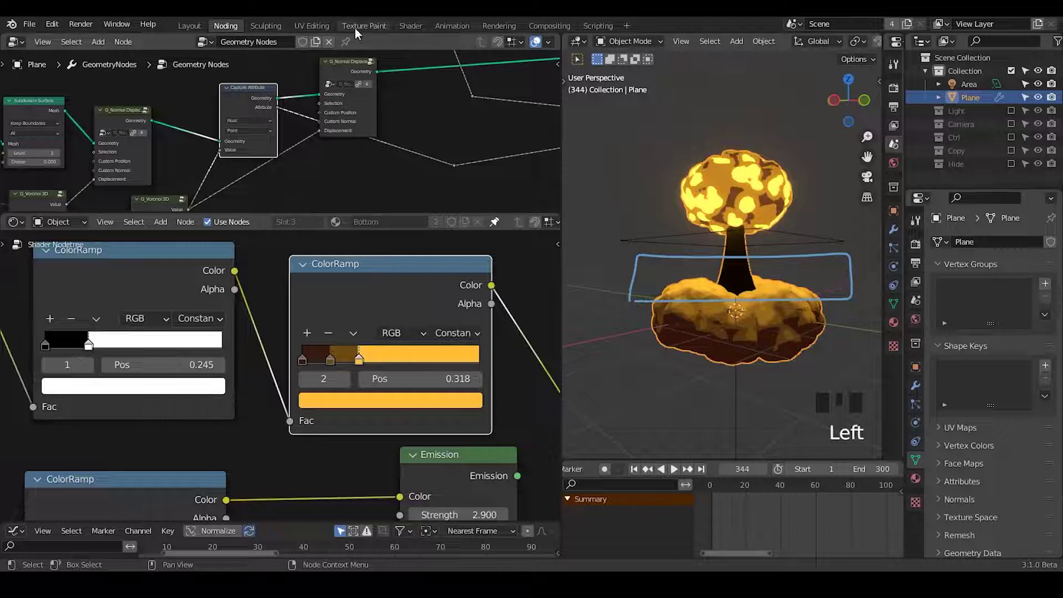
- Make the area light the active object and show its settings
left_click(349, 45)
left_click(801, 243)
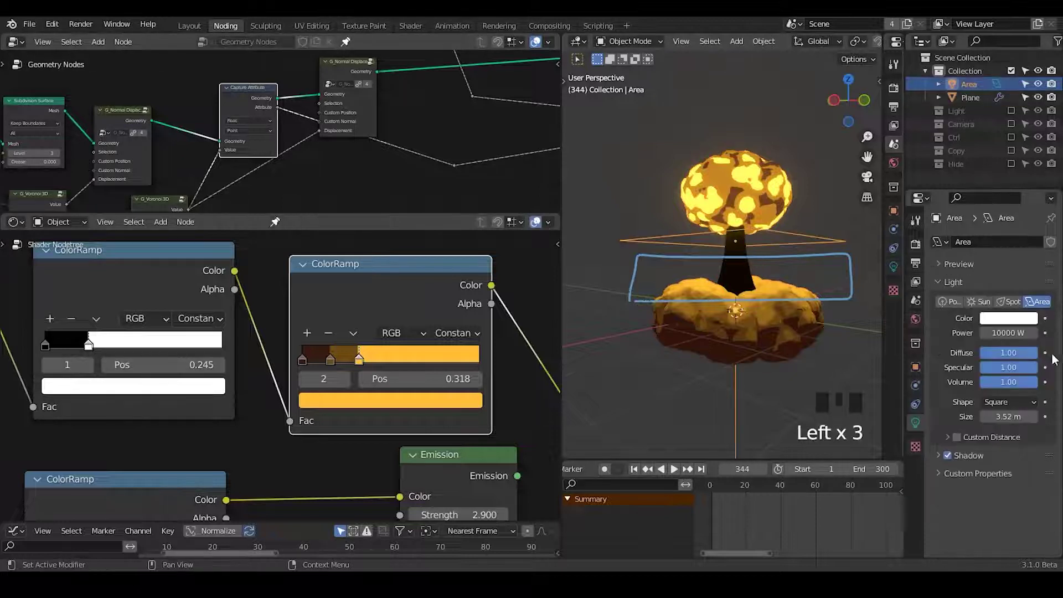
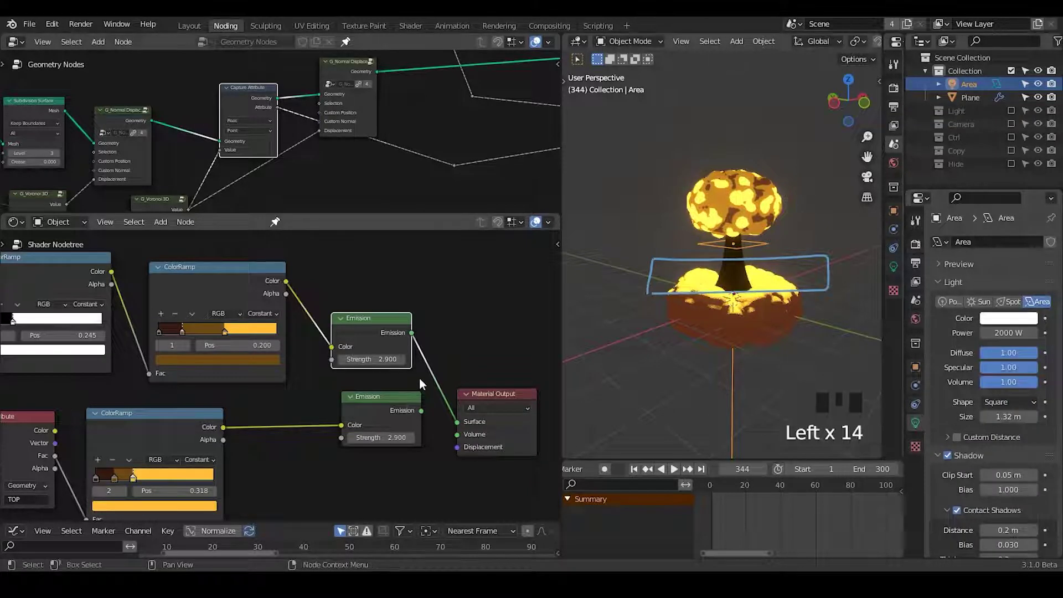
- Insert an Add Shader node combining both Emission nodes before the Material Output
middle_click(339, 414)
key("ctrl+a")
key("d")
key("Down")
key("Down")
key("Up")
key("Up")
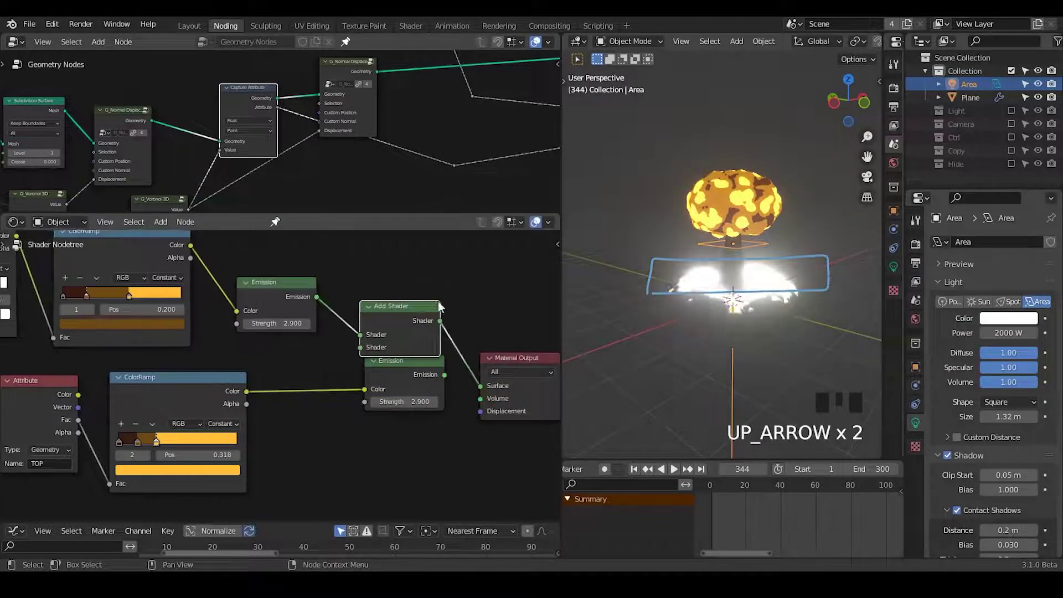
left_click(401, 366)
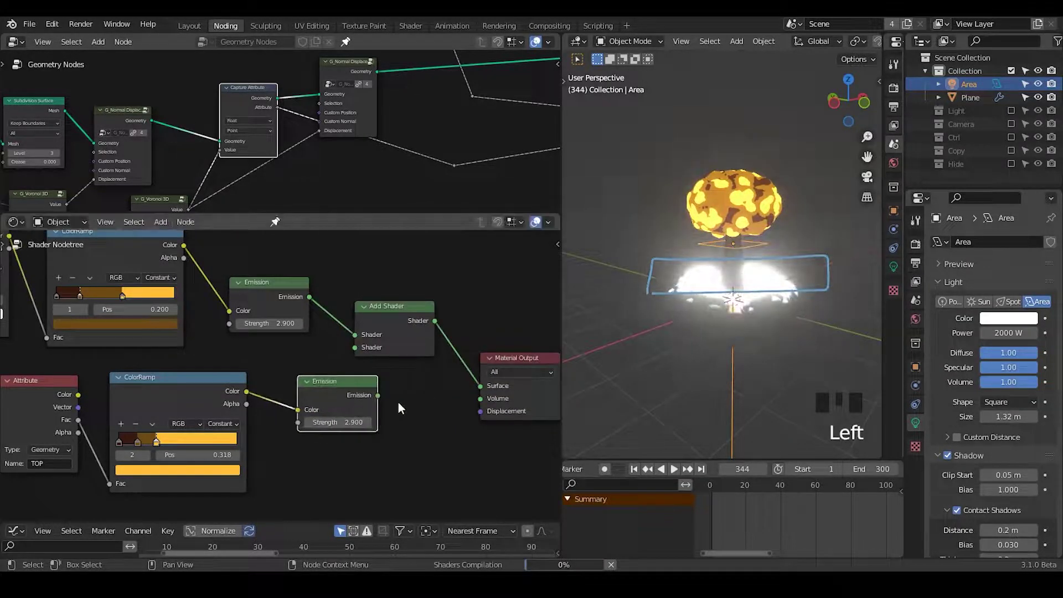
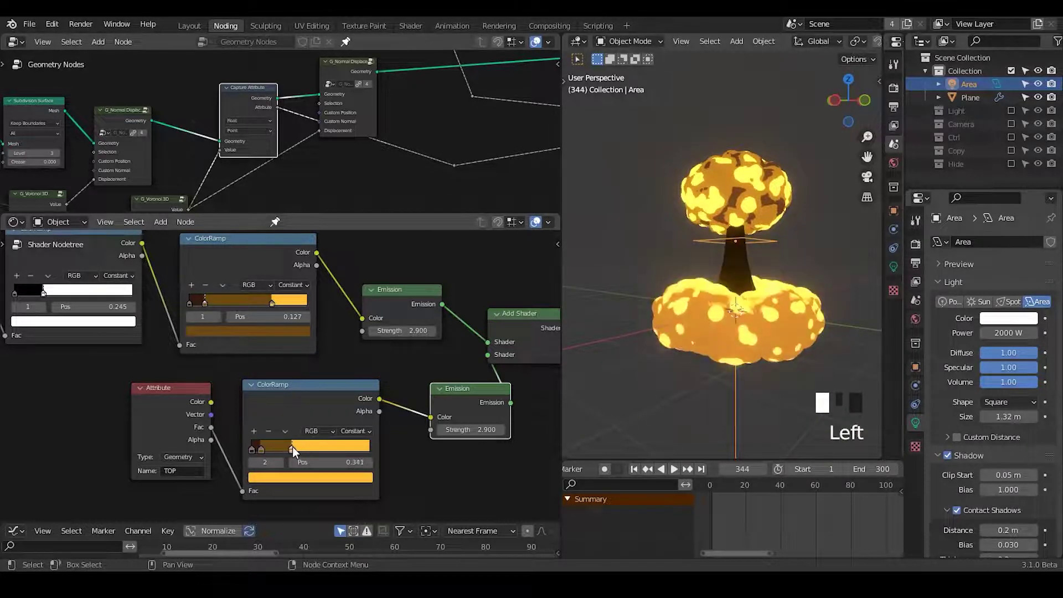
- Slide a ColorRamp stop to shrink the dark spots on the lower cloud
key("d")
key("d")
key("d")
left_click_drag(647, 238, 715, 297)
key("d")
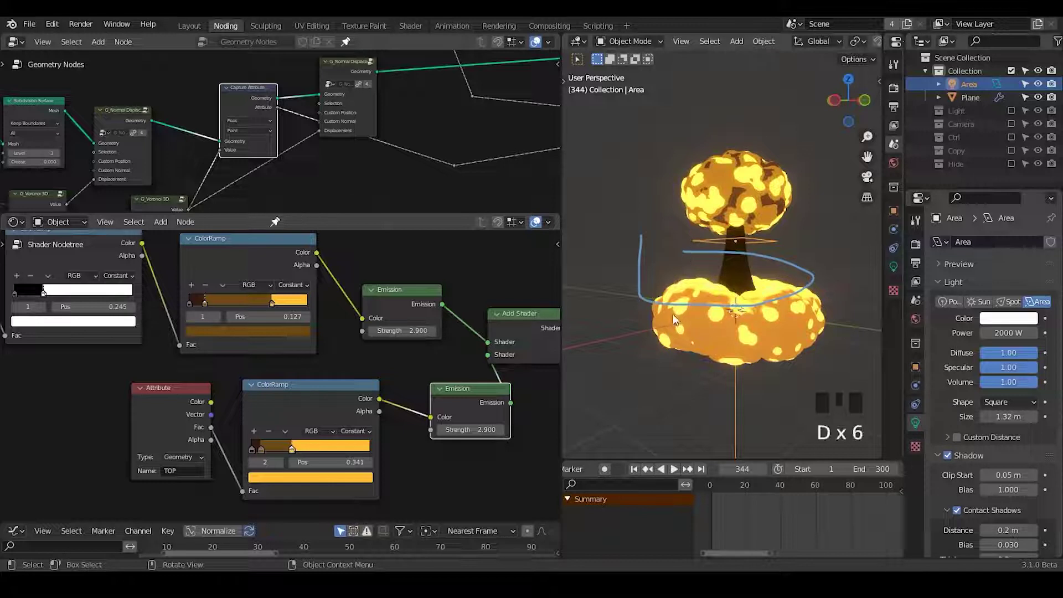
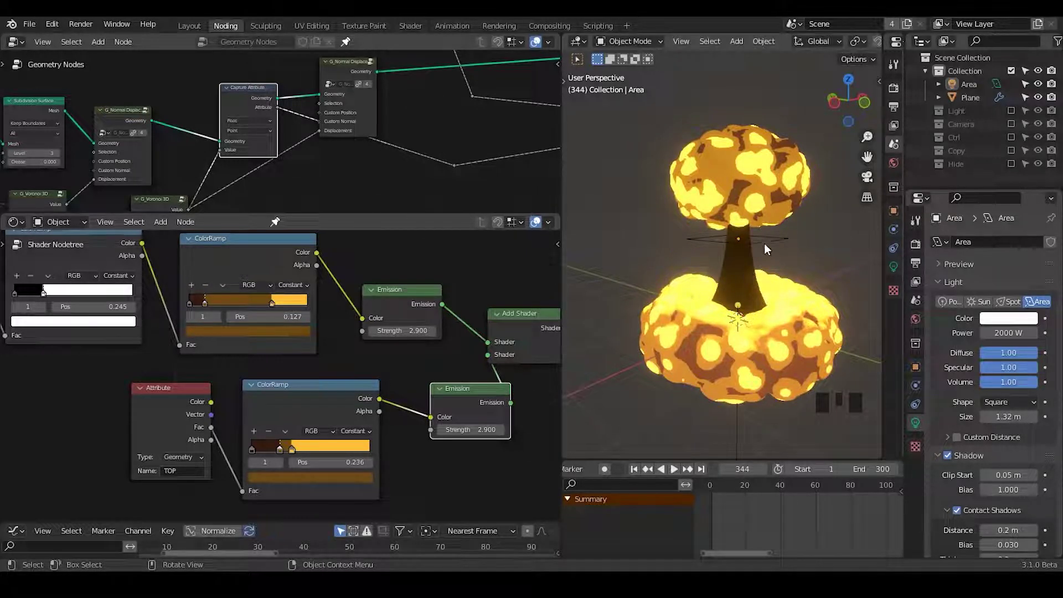
- Fine-tune the lower cloud's spot ColorRamp stop positions
left_click(767, 247)
left_click(955, 455)
left_click(953, 457)
left_click(953, 457)
left_click(954, 457)
left_click(754, 282)
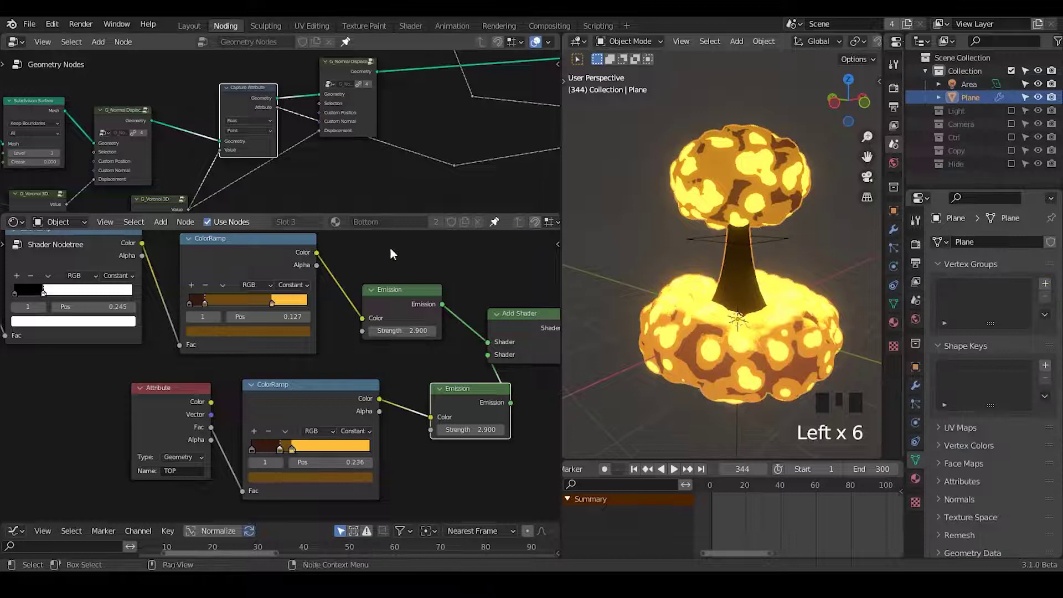
- Make the explosion plane active and switch to the Middle material slot
left_click(494, 226)
left_click_drag(314, 230, 358, 317)
- Frame the Middle material's nodes and review its Blend and Shadow Mode settings in the sidebar
key("q")
key("n")
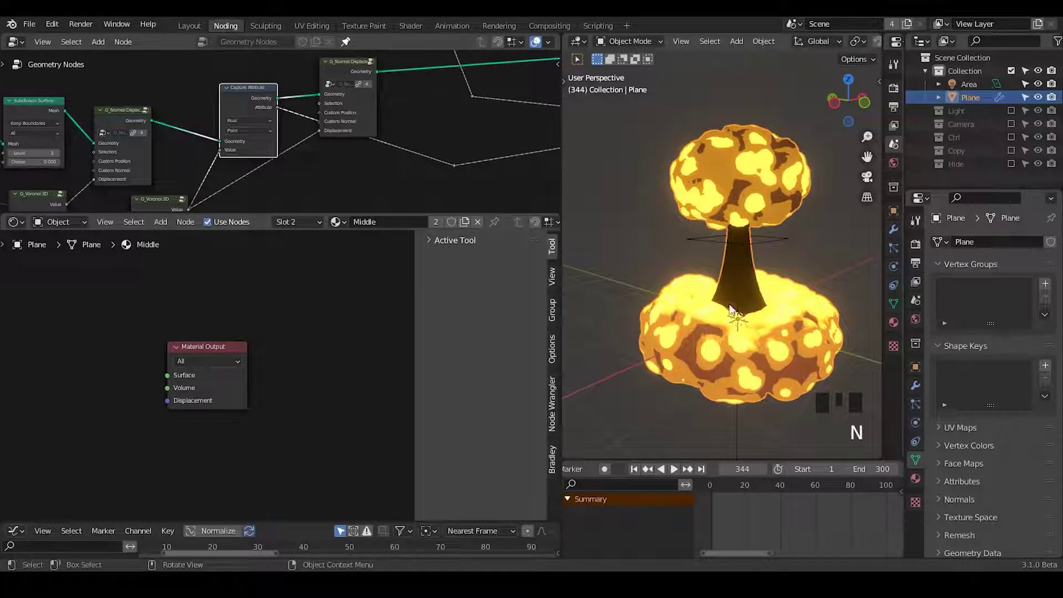
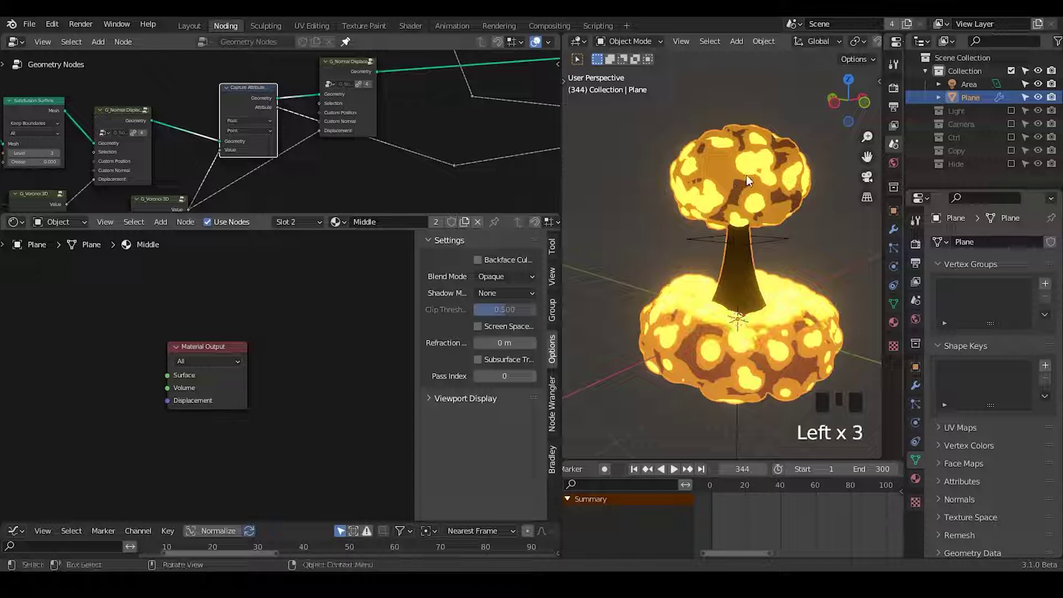
left_click(494, 295)
key("z")
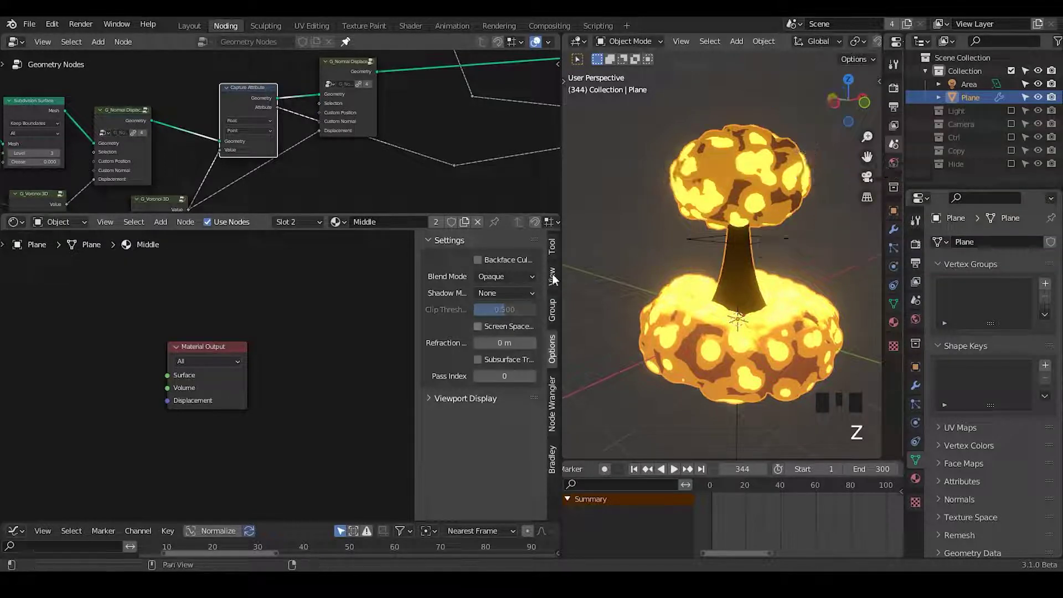
key("n")
left_click_drag(269, 335, 764, 245)
left_click(764, 245)
key("g")
- Switch to Slot 1 (Top) and bring the Top material's nodes into view with the sidebar shown
left_click(753, 280)
left_click(765, 186)
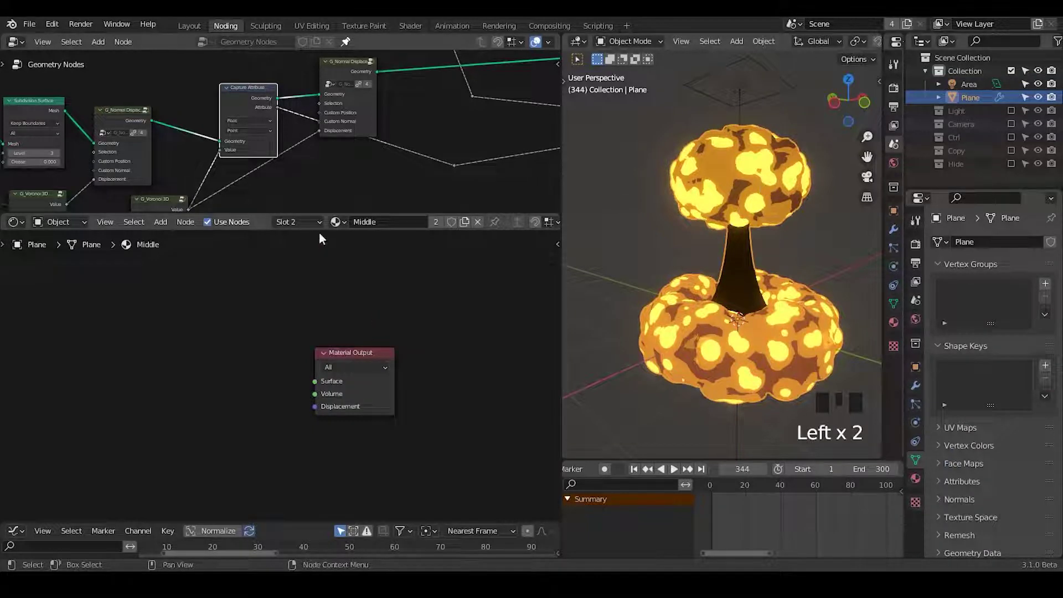
left_click_drag(302, 228, 348, 313)
key("n")
left_click_drag(498, 301, 659, 334)
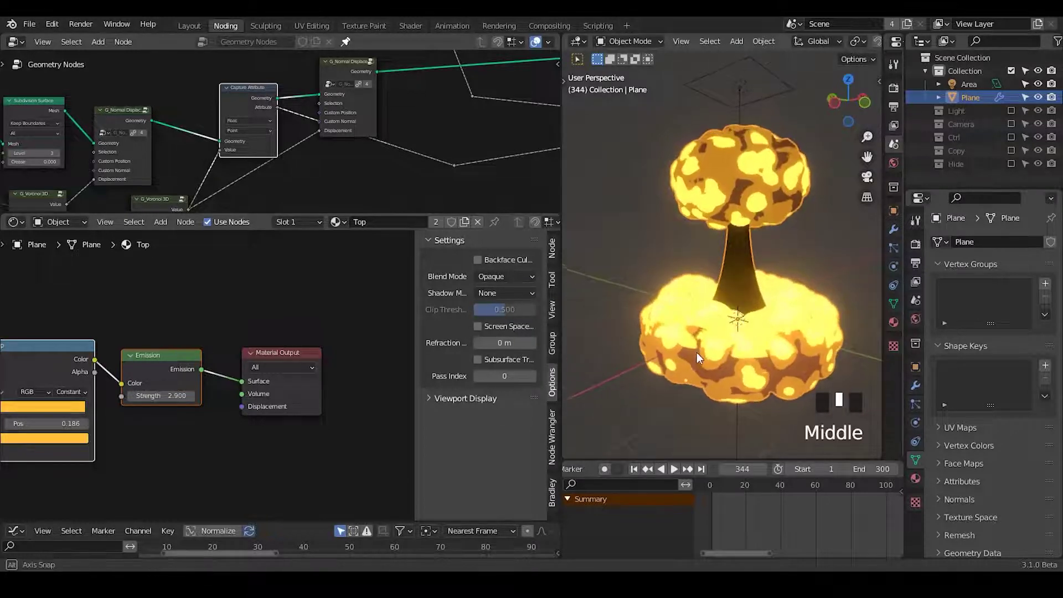